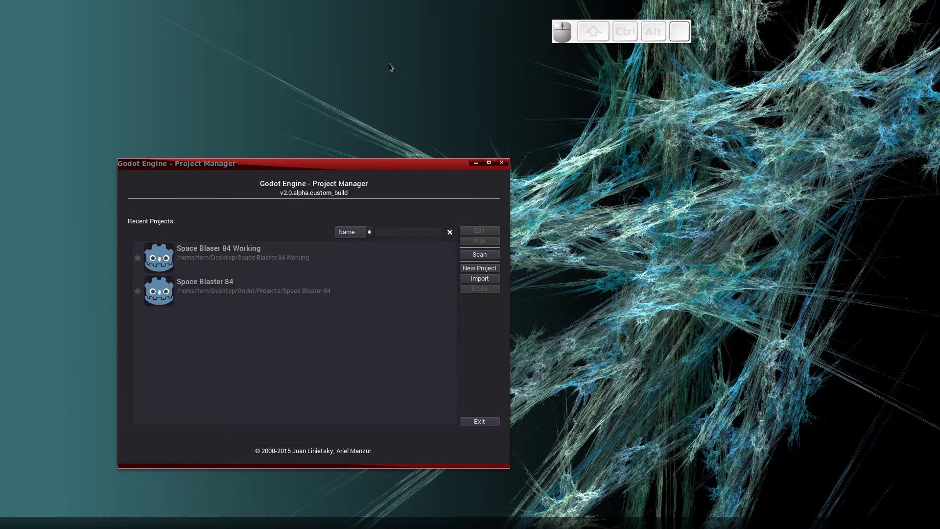
Open Space Blaster 84 and load Rocks/RockL.scn via Scene > Open Scene.
click(236, 293)
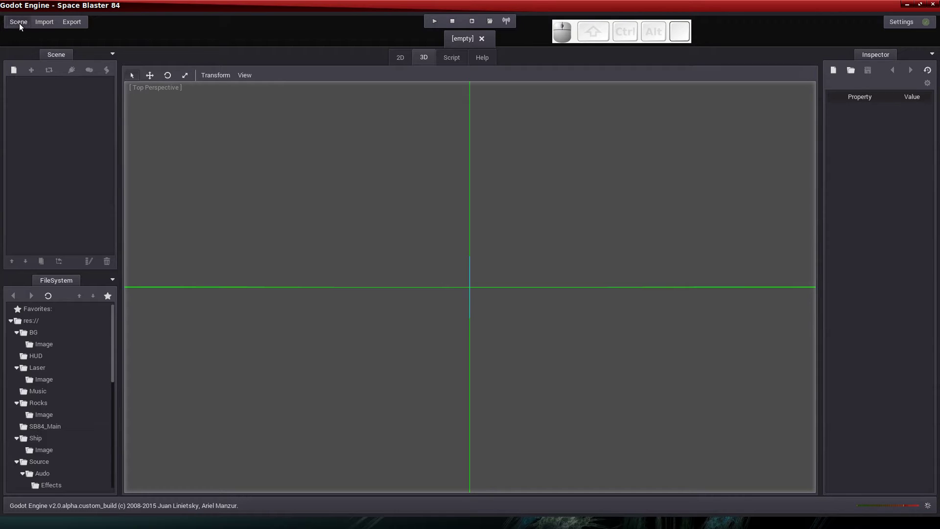
click(23, 24)
click(34, 54)
click(463, 138)
click(358, 134)
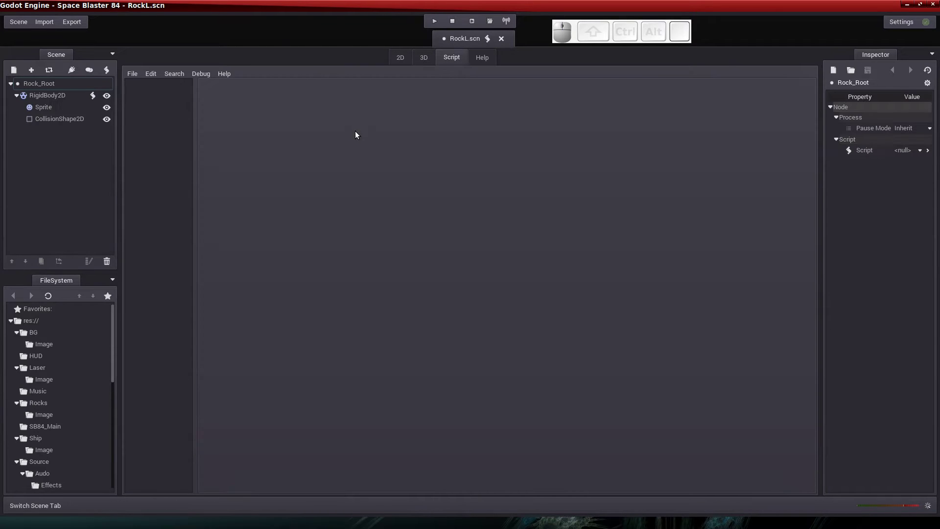
Edit RockL.gd lines 20–21 to use Globals.has("gameScore") and Globals.get("gameScore").
click(94, 98)
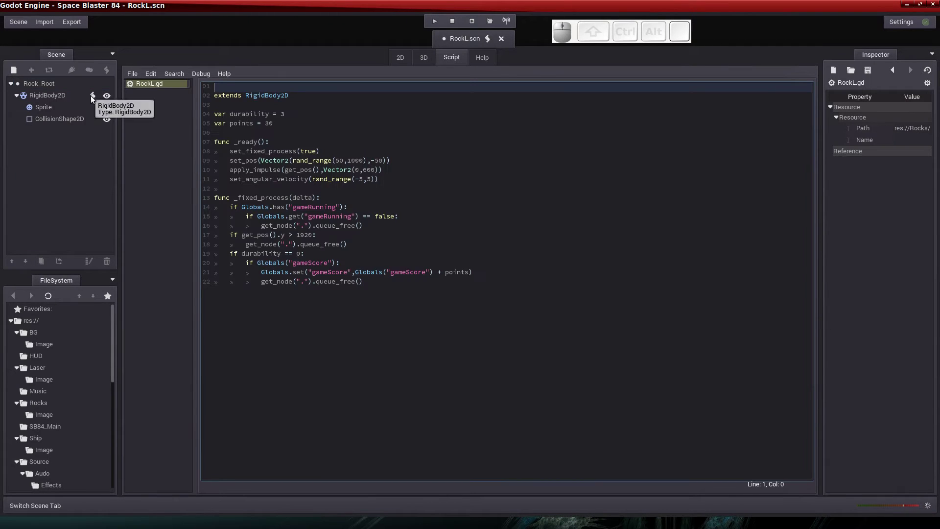
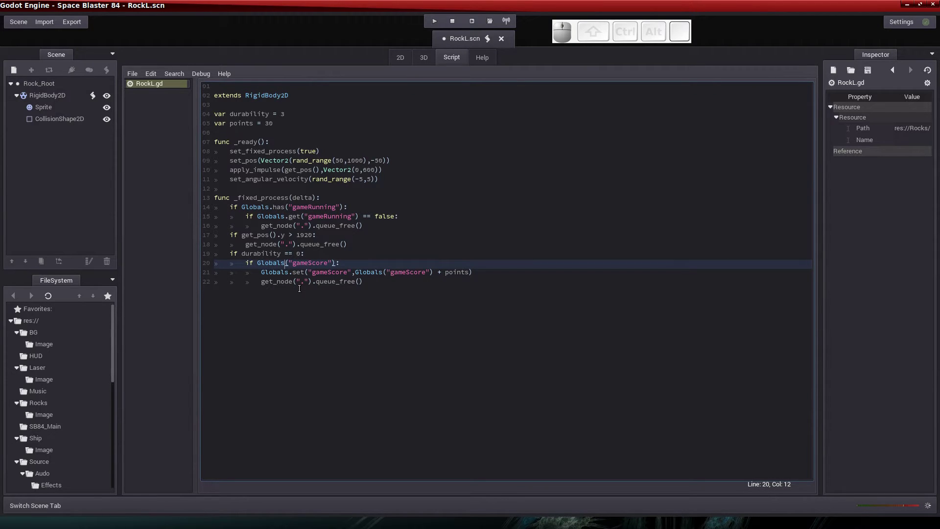
key(.)
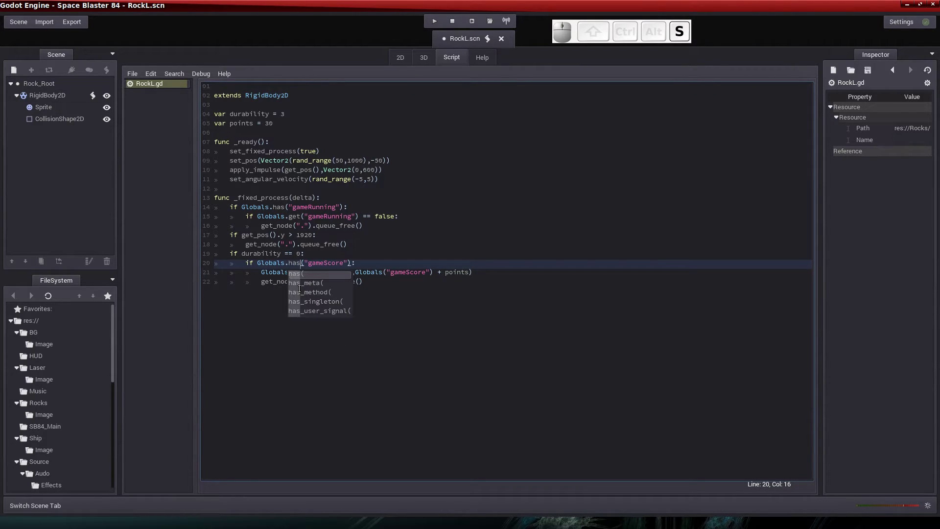
key(Tab)
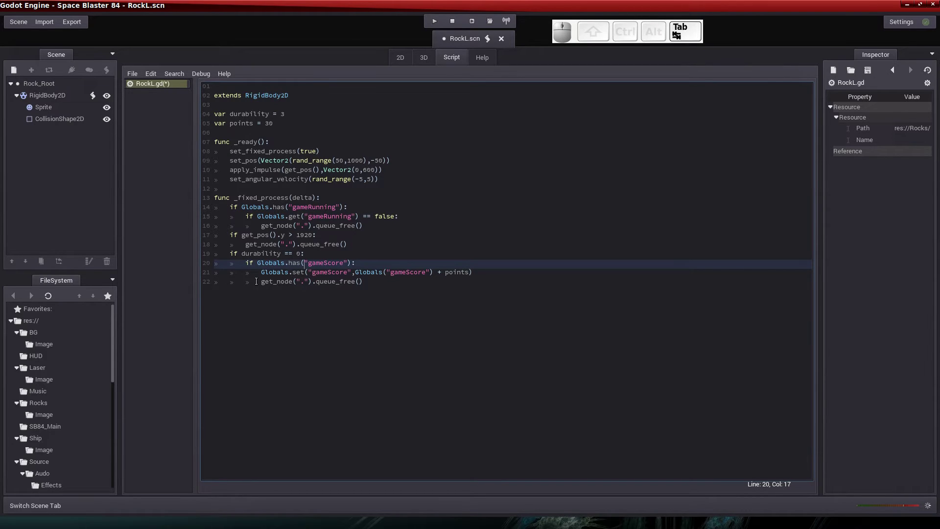
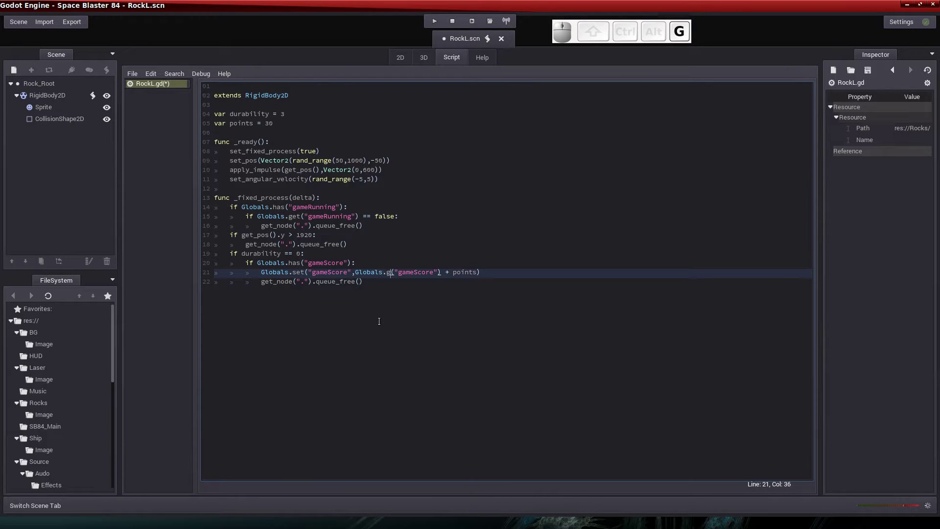
key(Tab)
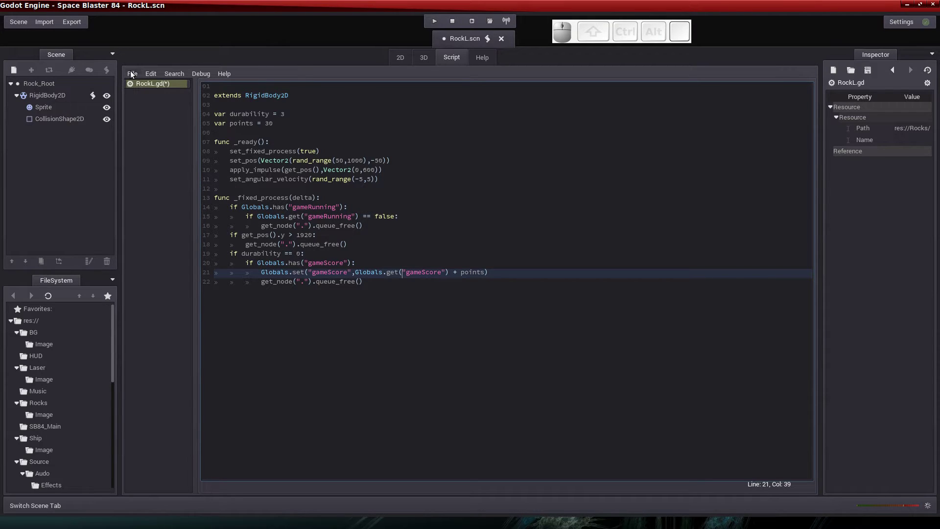
Save all modified scripts and close the RockL script after cancelling the unsaved-close prompt.
click(134, 74)
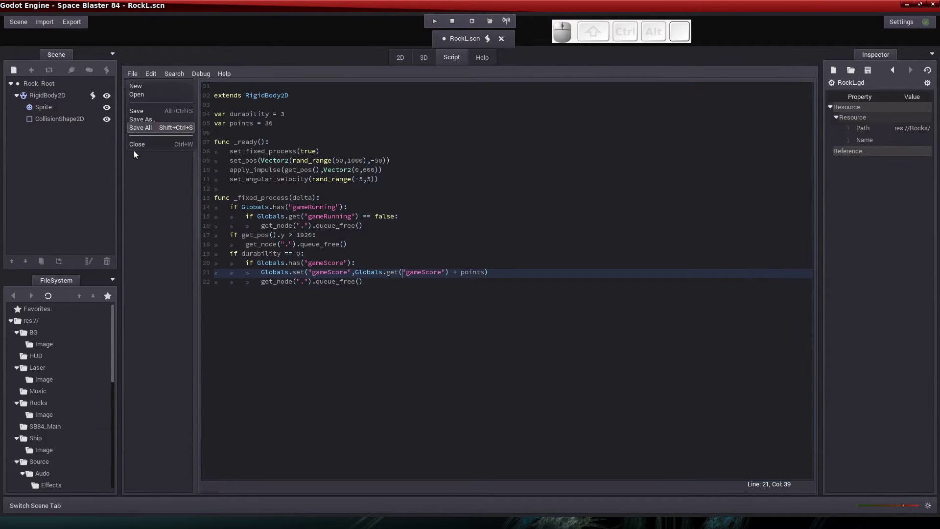
click(138, 148)
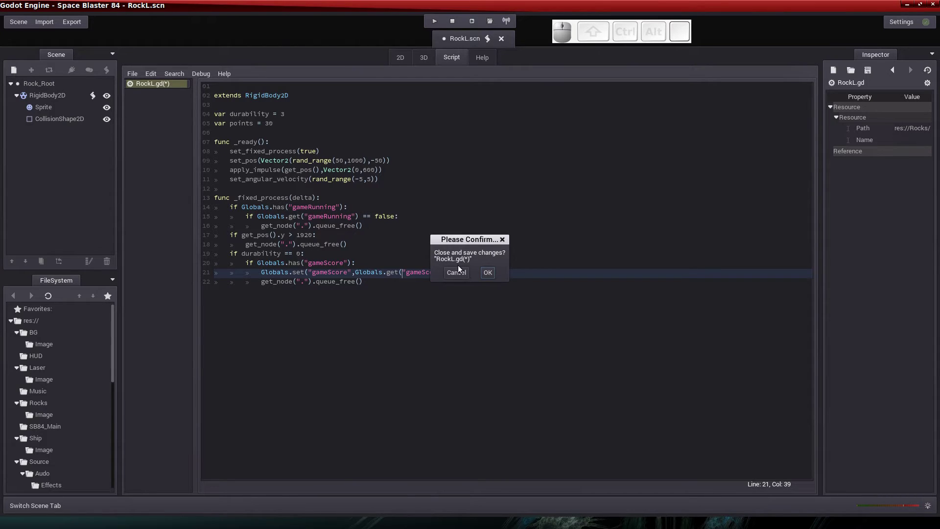
click(460, 276)
click(133, 75)
click(145, 114)
click(136, 78)
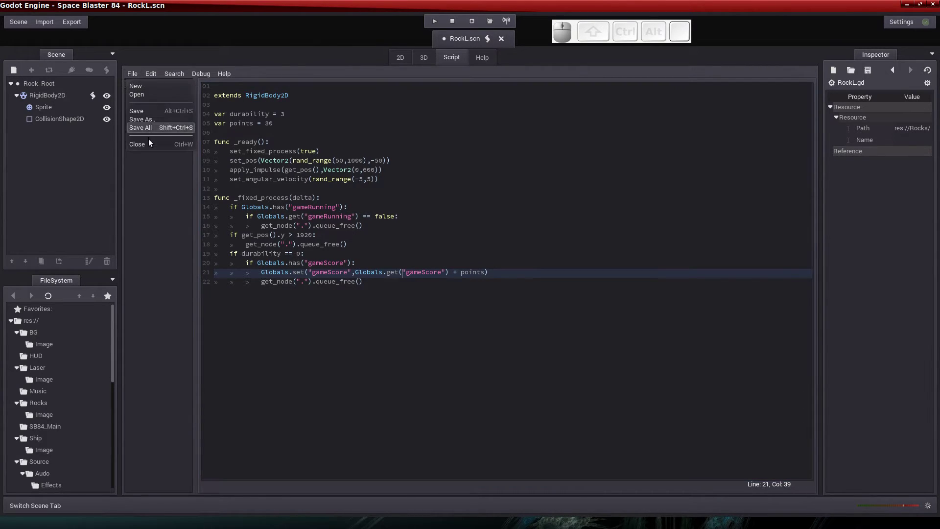
click(152, 148)
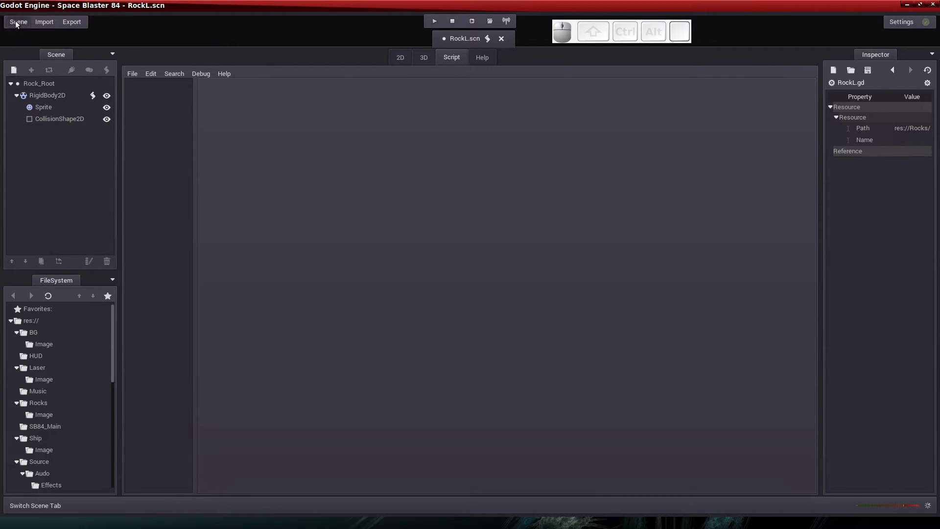
Save and close the RockL scene, then bring up the open-scene dialog.
click(19, 24)
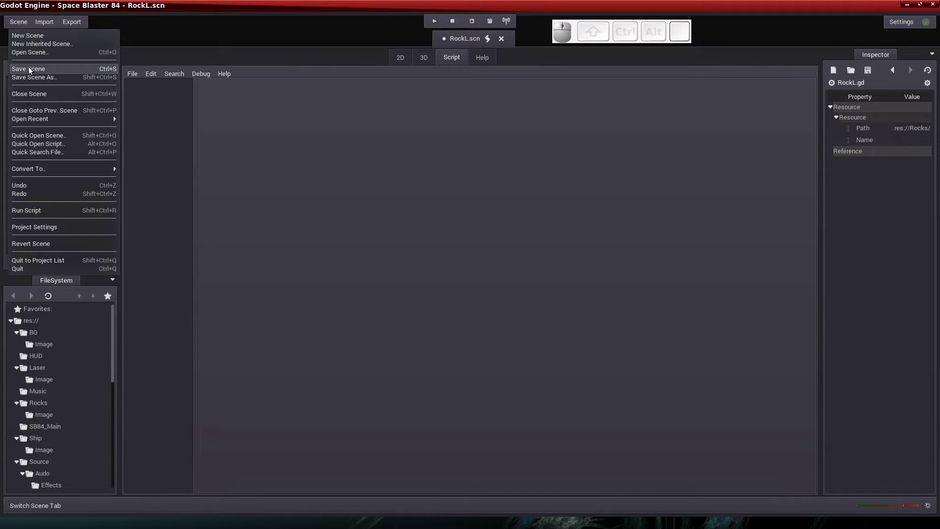
click(31, 71)
click(21, 22)
click(36, 96)
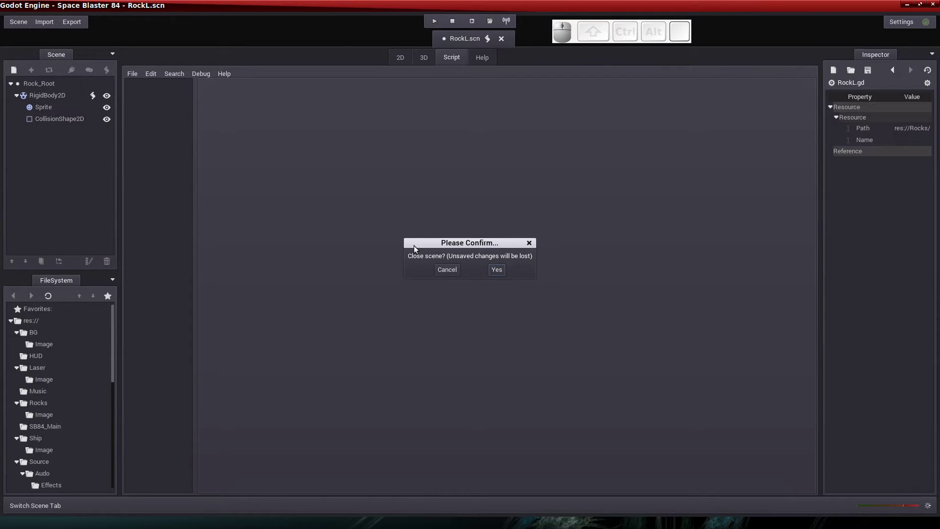
click(497, 266)
click(24, 26)
click(33, 55)
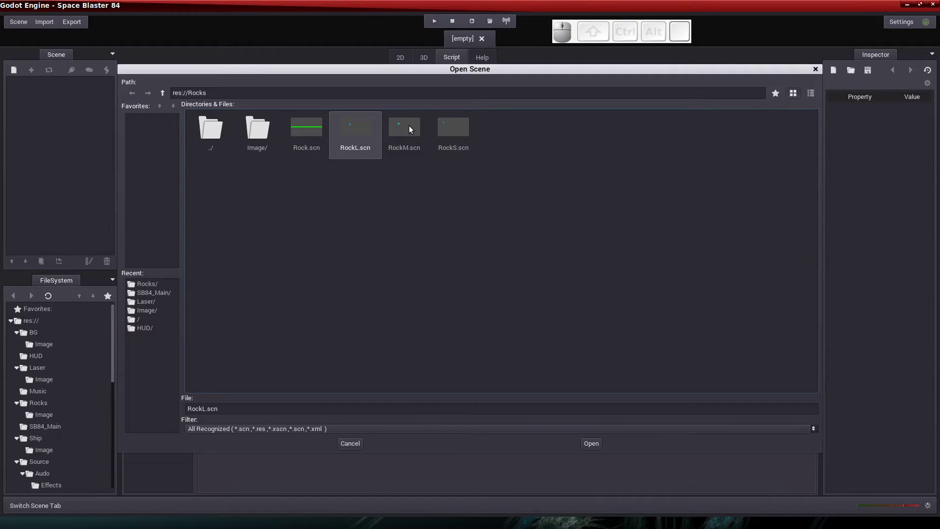
Open RockM.scn and change RockM.gd lines 20–21 to Globals.has and Globals.get.
click(412, 127)
click(97, 98)
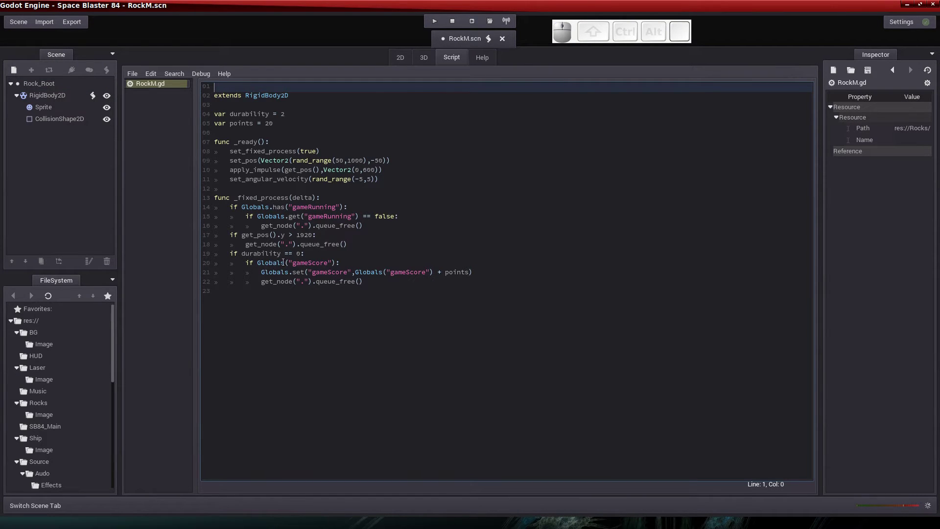
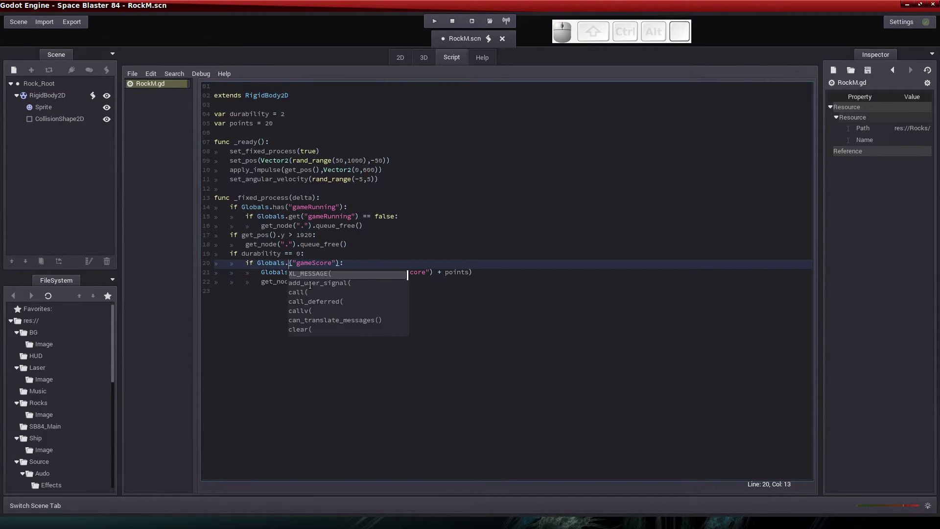
key(Tab)
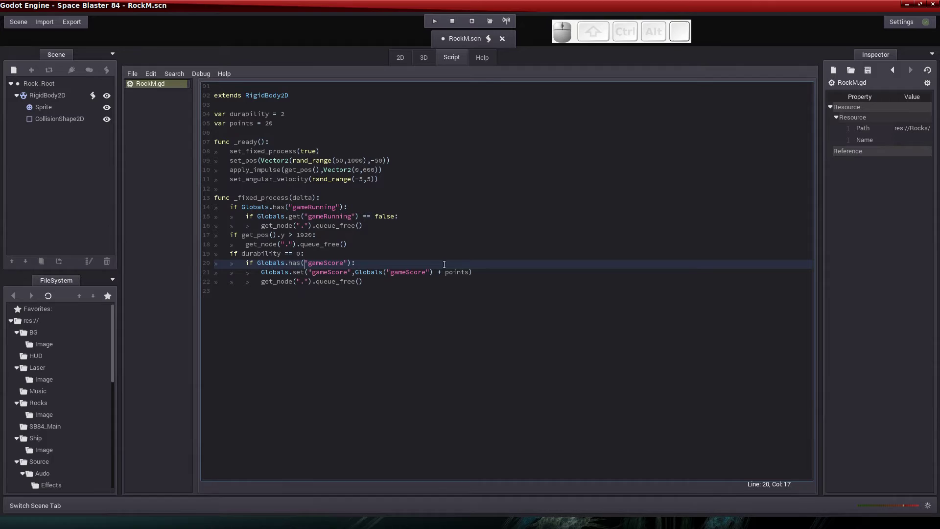
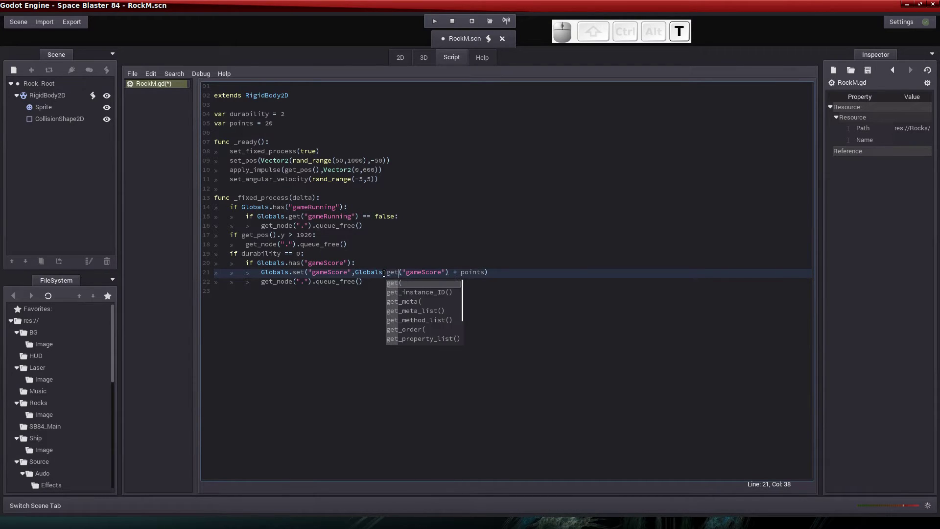
key(Tab)
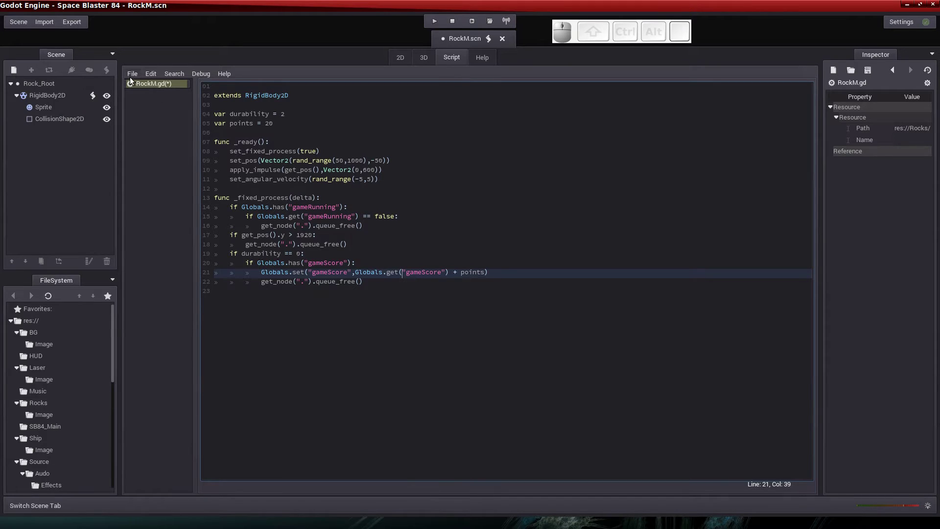
Save all scripts and close the RockM script.
click(133, 76)
click(143, 112)
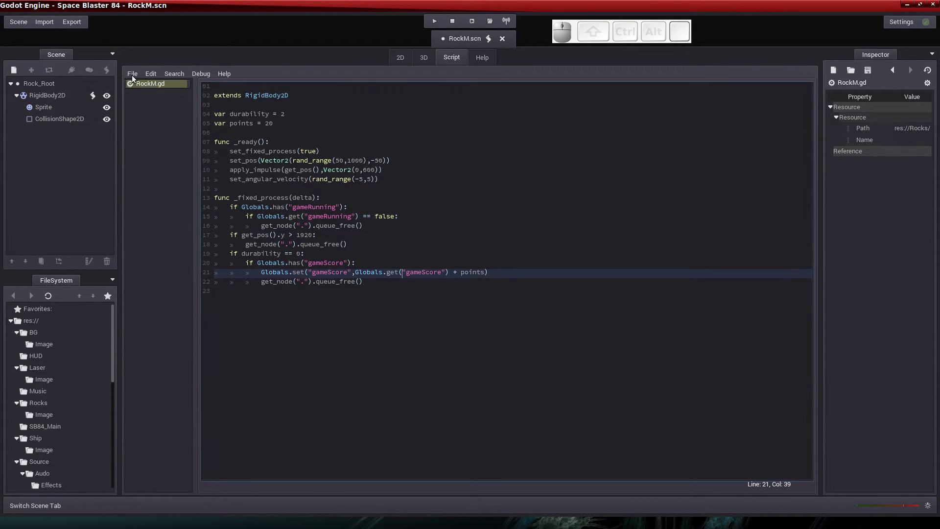
click(136, 75)
click(139, 148)
Save and close the RockM scene, then bring up the open-scene dialog again.
click(23, 25)
click(24, 72)
click(20, 26)
click(26, 98)
click(496, 270)
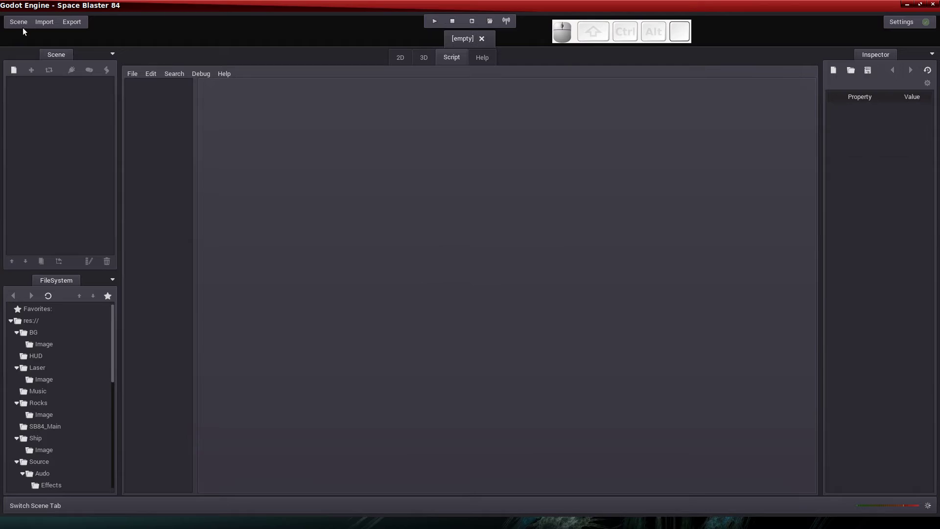
click(21, 24)
click(41, 55)
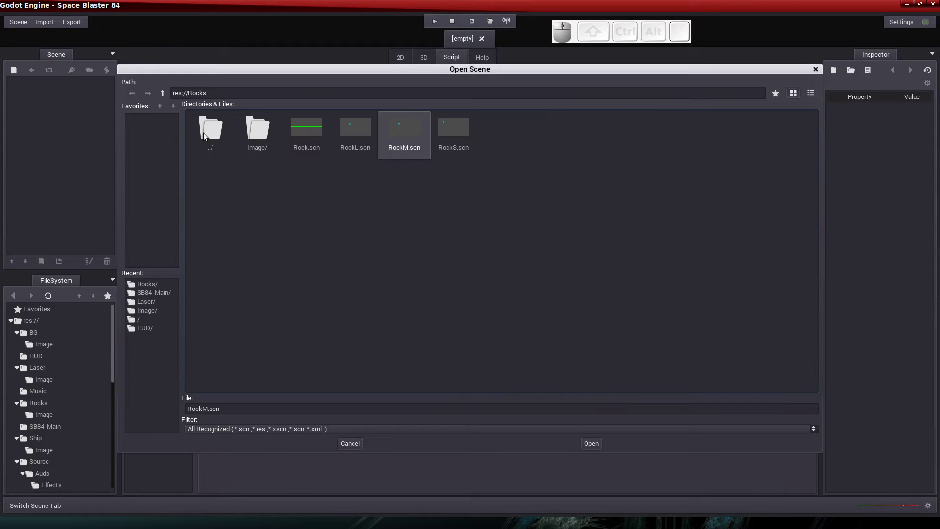
Open RockS.scn and update RockS.gd scoring to use Globals.has and Globals.get.
click(460, 141)
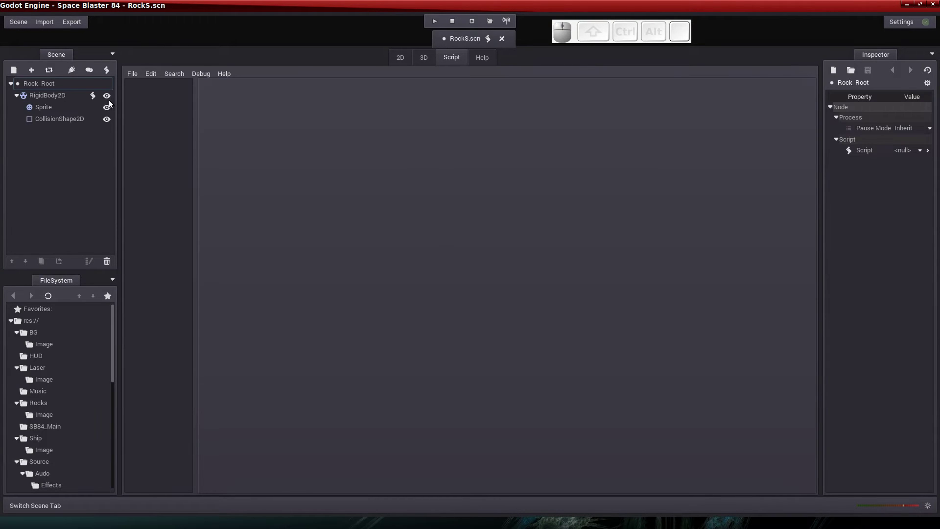
click(93, 95)
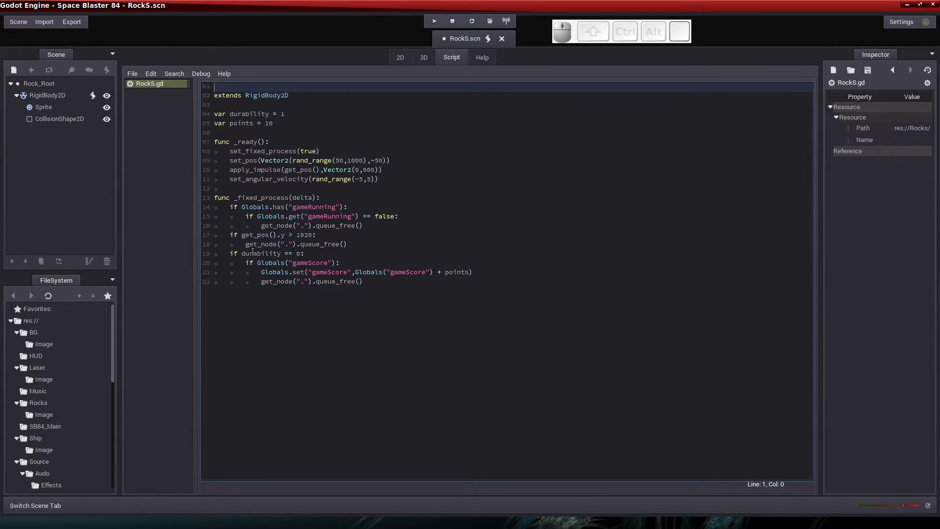
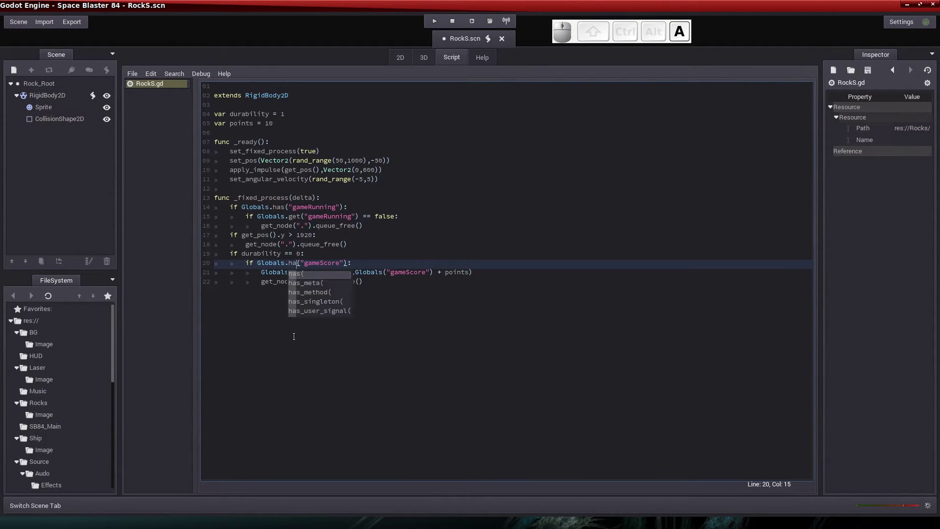
key(Tab)
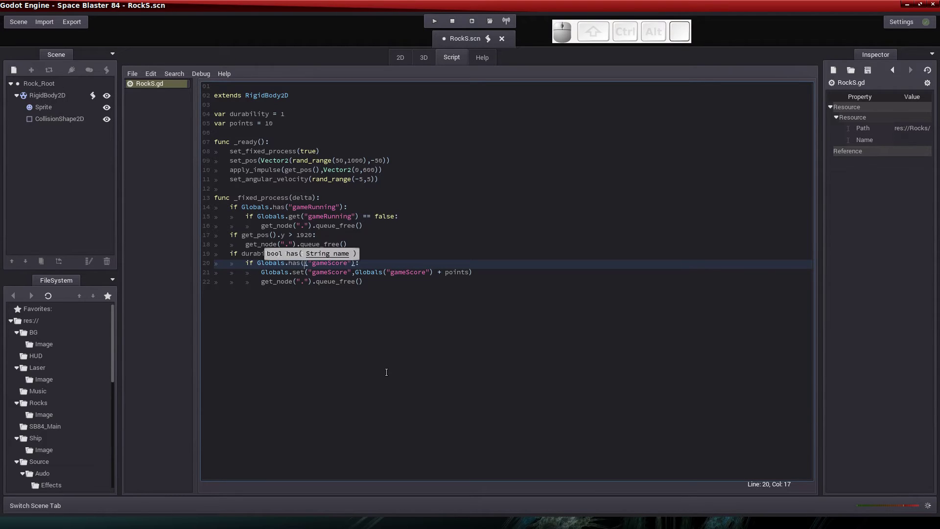
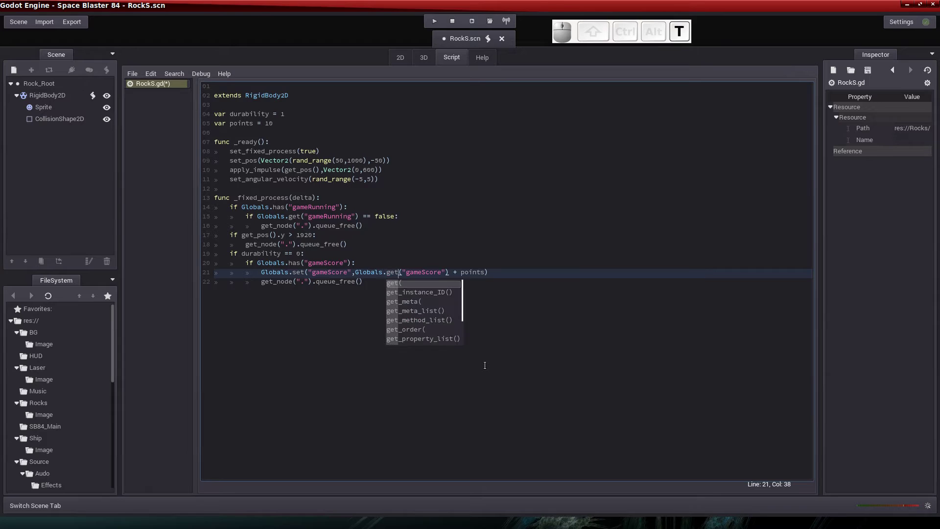
key(BackSpace)
key(Tab)
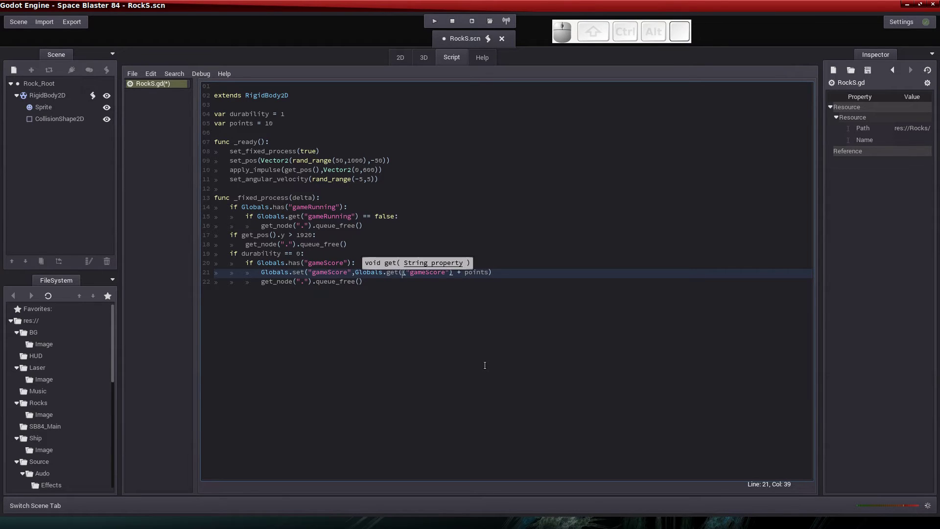
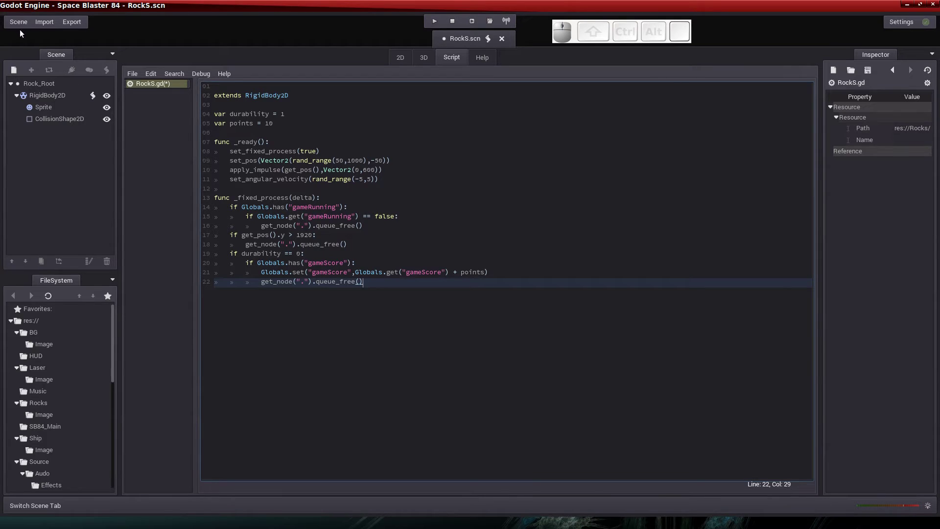
Save and close the RockS script, then close the RockS scene.
click(15, 25)
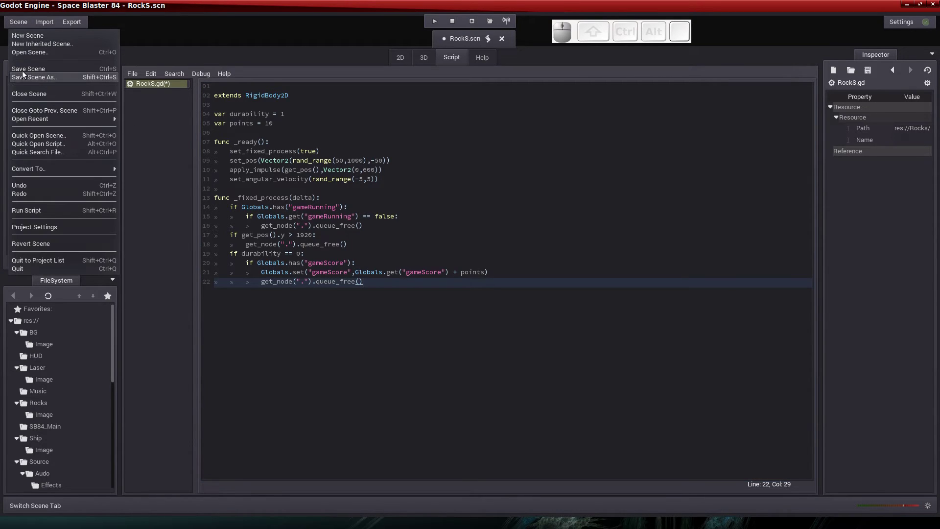
click(26, 68)
click(136, 78)
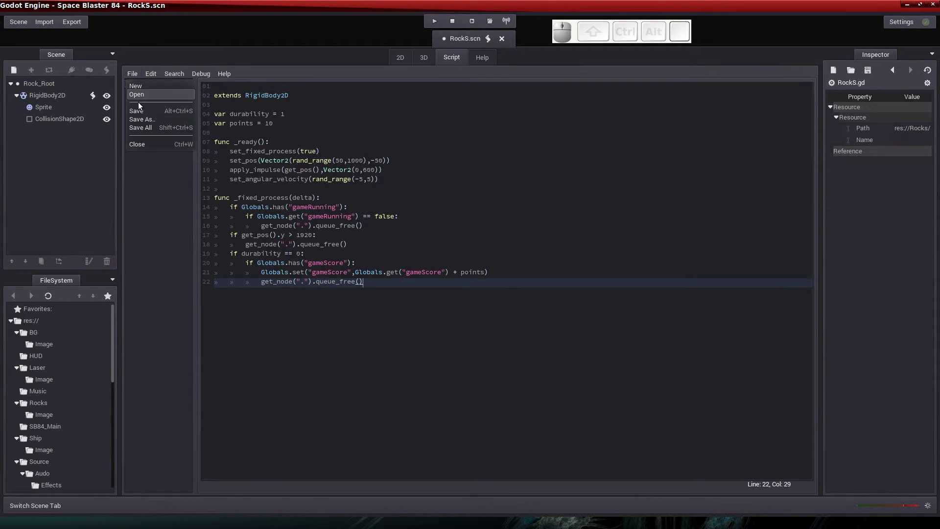
click(140, 111)
click(130, 76)
click(143, 148)
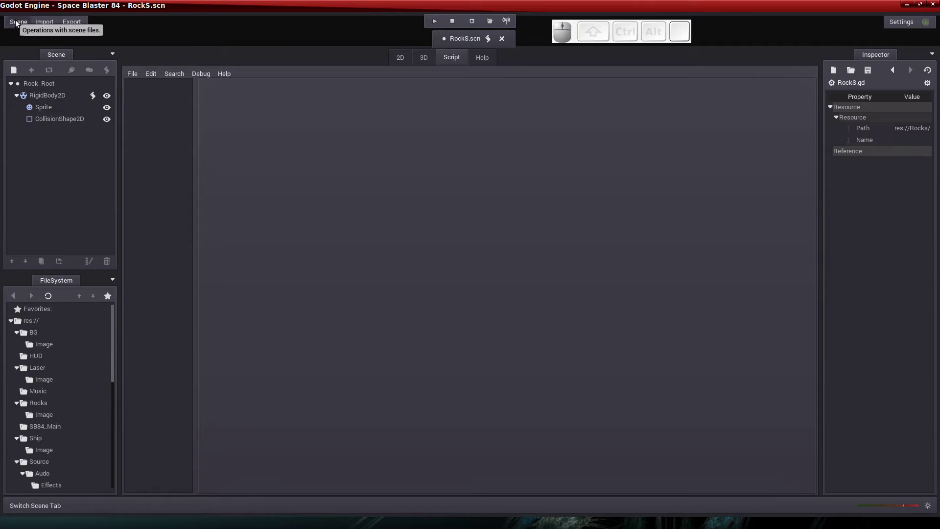
click(18, 21)
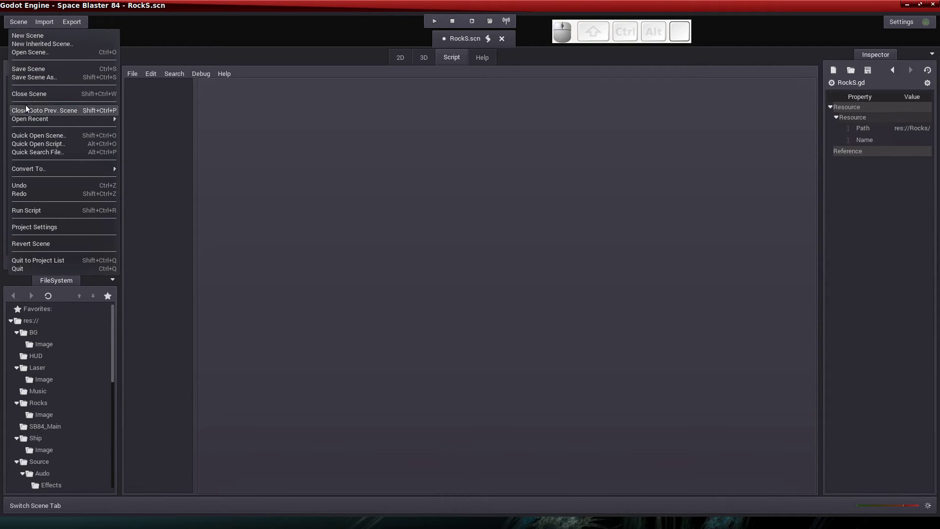
click(33, 98)
Open SB84_Main.scn, delete its old Rock_Root node and select SB84_Root.
click(503, 274)
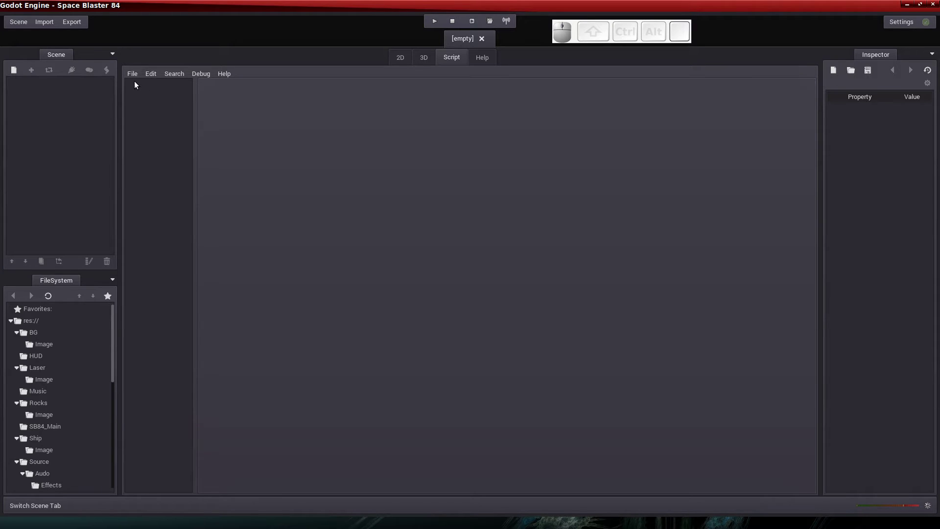
click(26, 25)
click(30, 54)
click(224, 130)
click(507, 135)
click(264, 130)
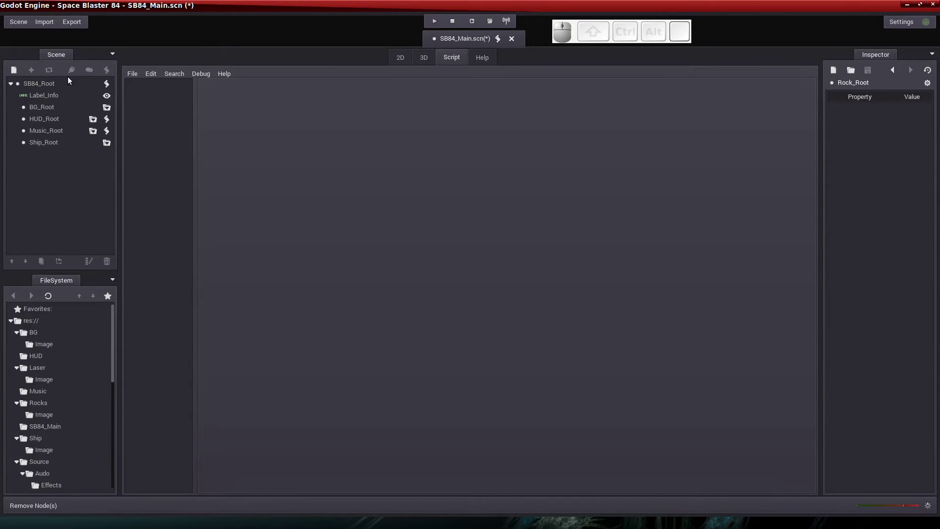
click(47, 160)
Instance Rocks/Rock.scn under SB84_Root as a new Rock_Root node.
click(36, 86)
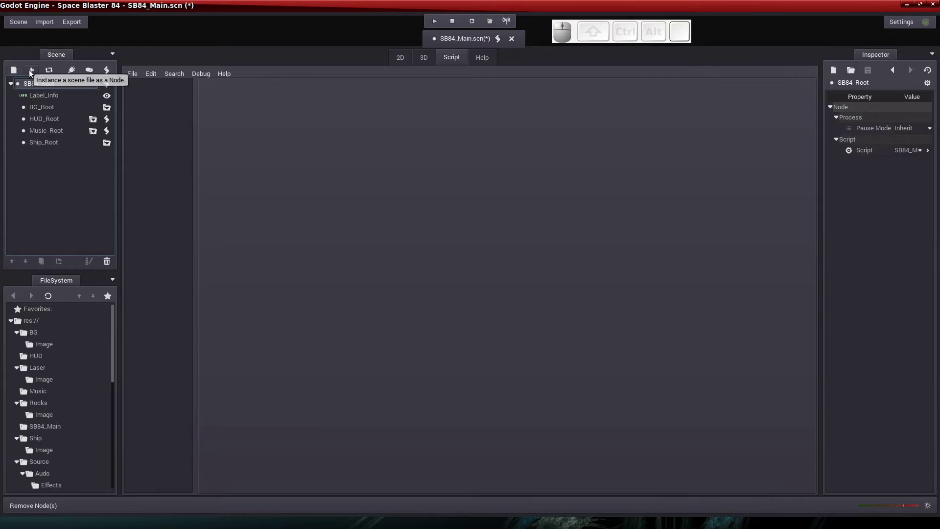
click(32, 72)
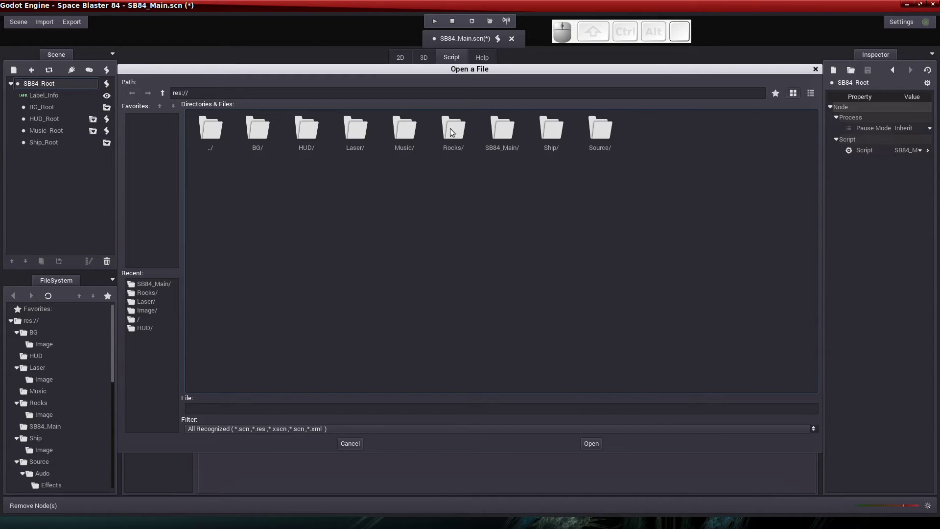
click(453, 130)
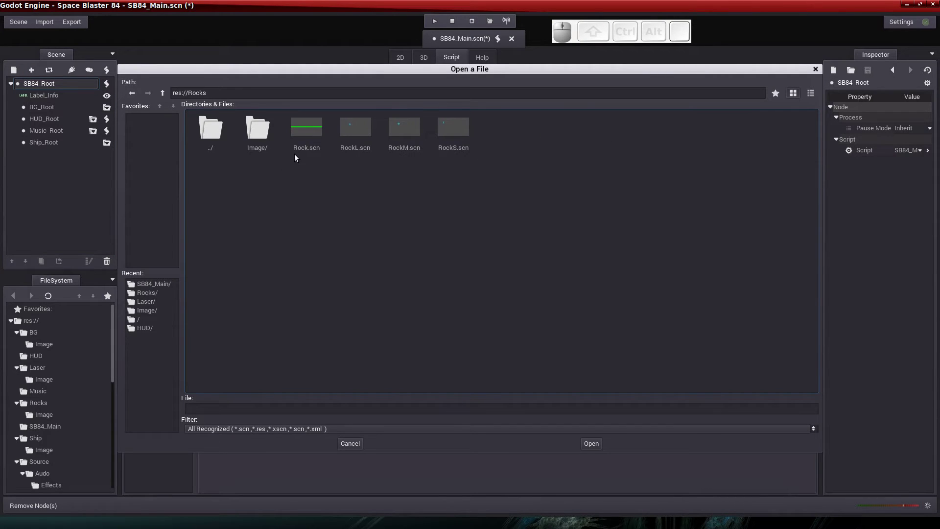
click(305, 132)
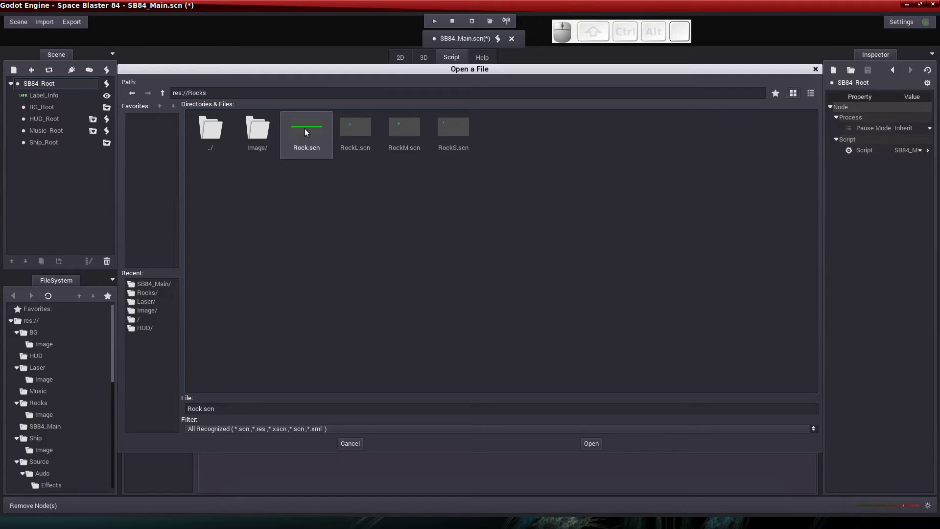
click(307, 130)
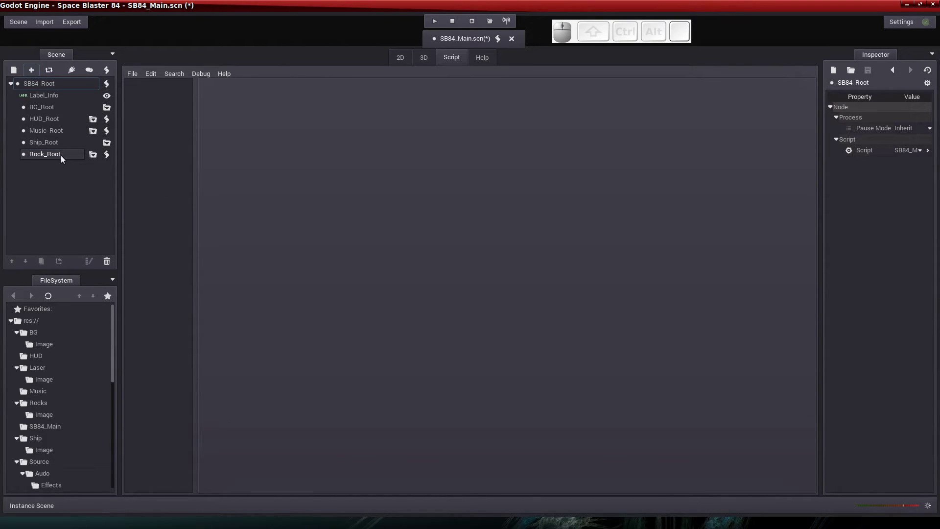
Move Rock_Root up four places so it sits directly after Label_Info.
click(64, 157)
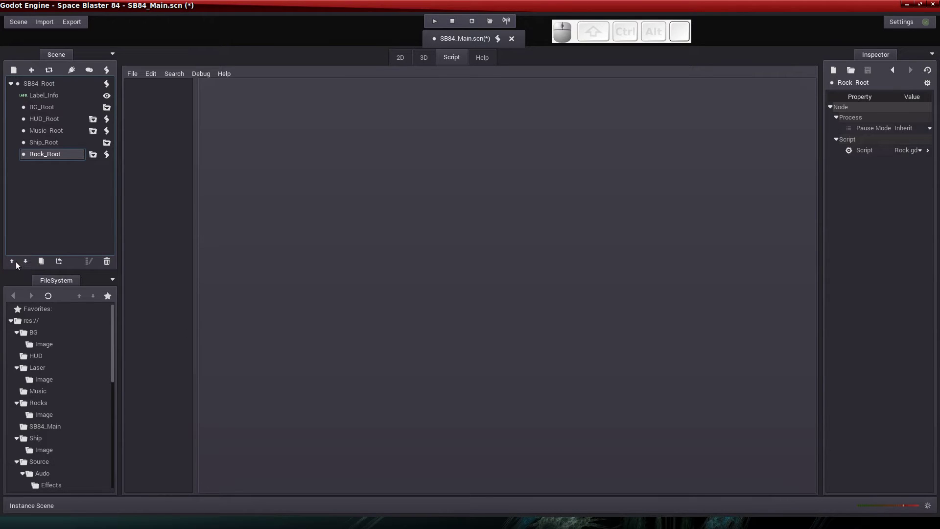
click(15, 264)
click(16, 264)
click(16, 264)
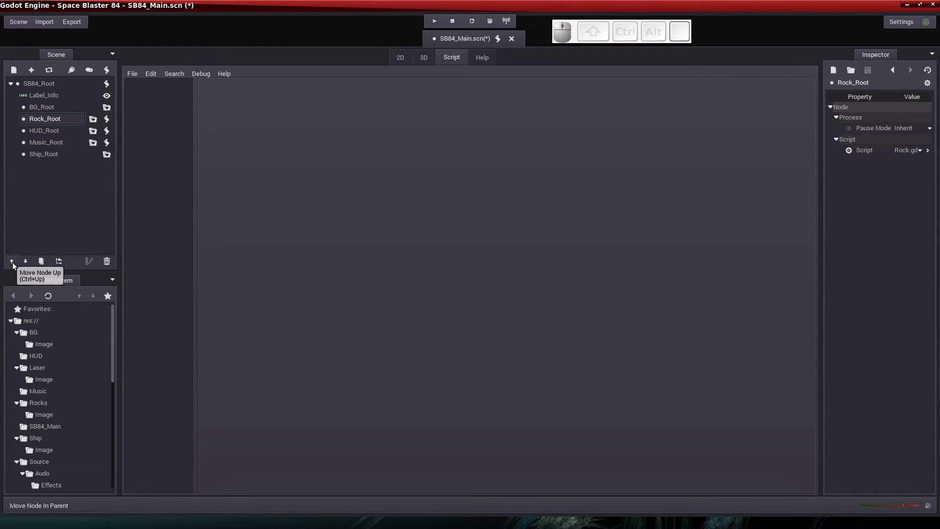
click(16, 263)
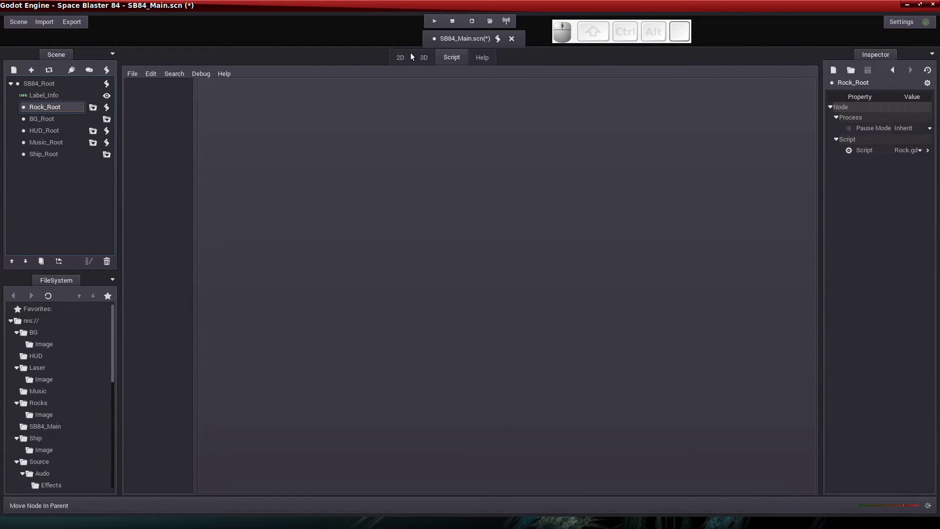
Run the game, start a round and steer and fire at falling rocks to raise the score.
click(406, 58)
click(477, 21)
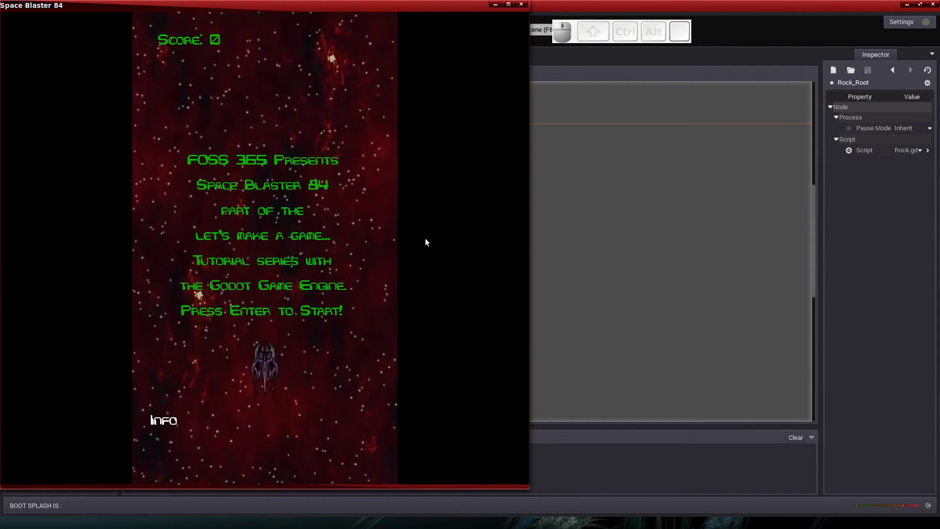
key(Return)
key(Left)
key(space)
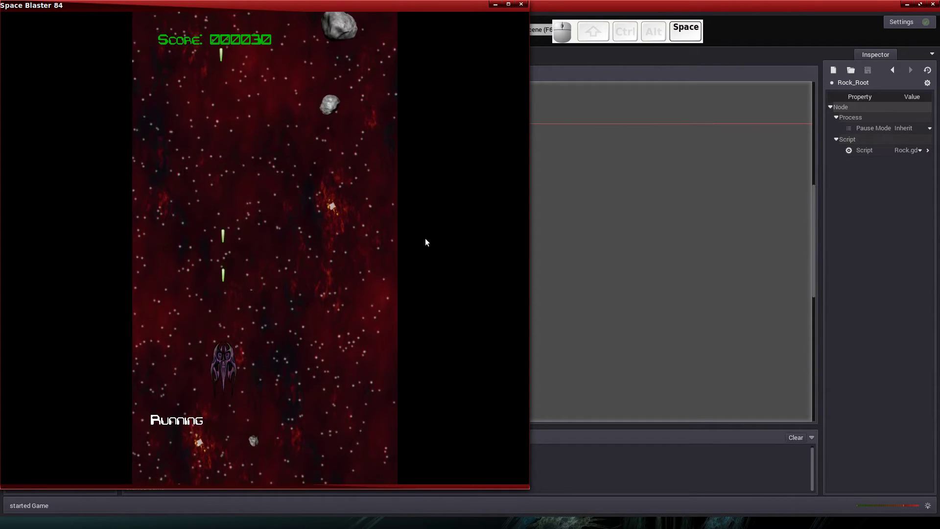
key(Right)
key(space)
key(Left)
key(space)
key(Left)
key(Right)
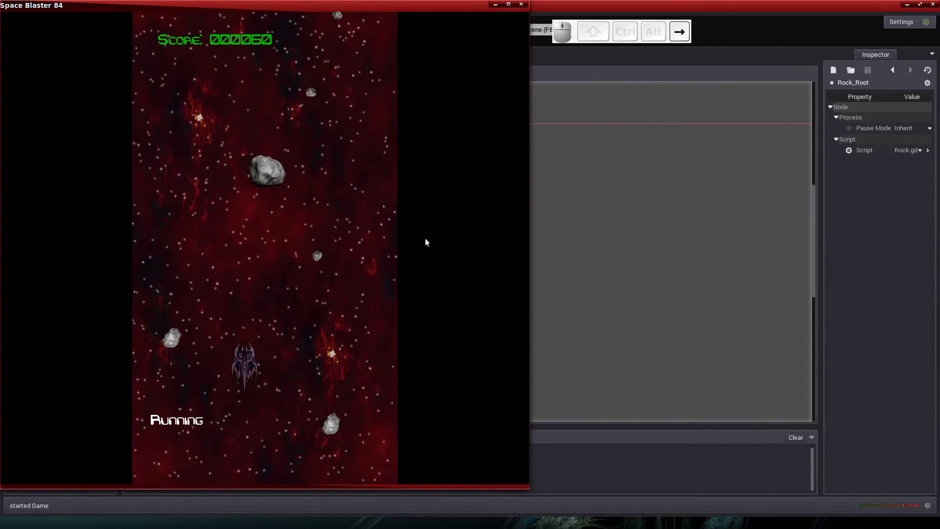
key(space)
key(Left)
key(space)
key(Right)
key(Left)
key(space)
key(Left)
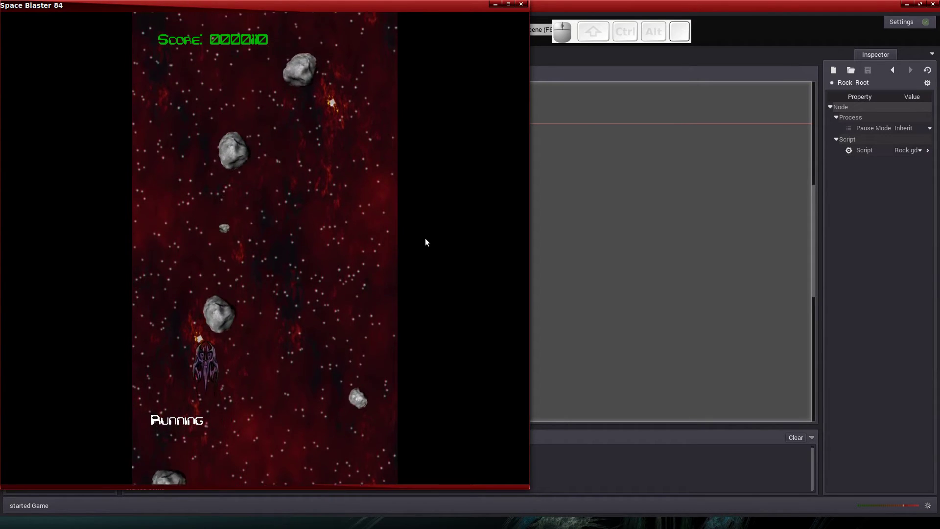
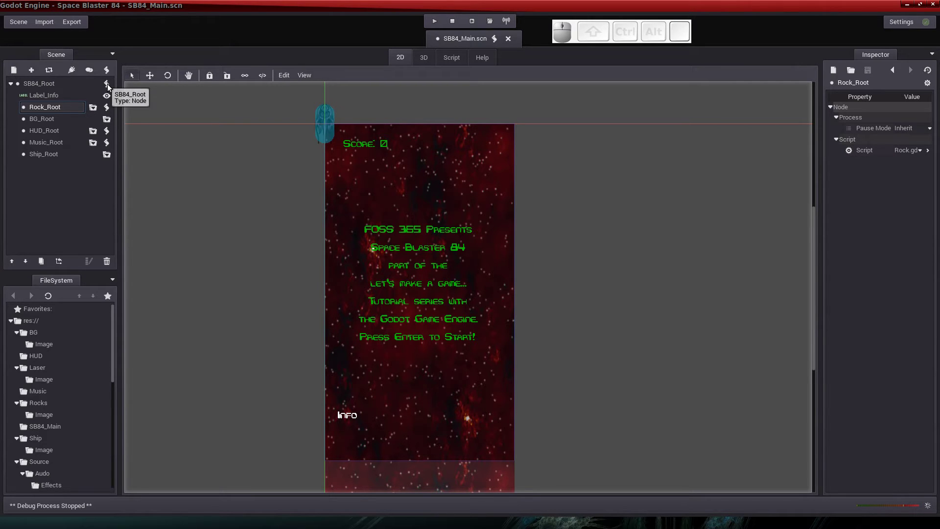
Open SB84_Main.gd from the SB84_Root script icon.
click(111, 87)
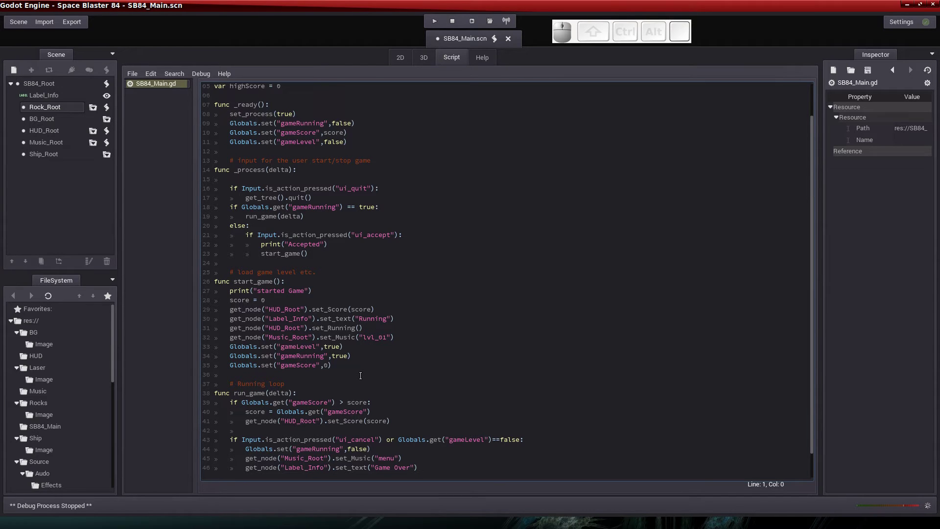
scroll(down, 3)
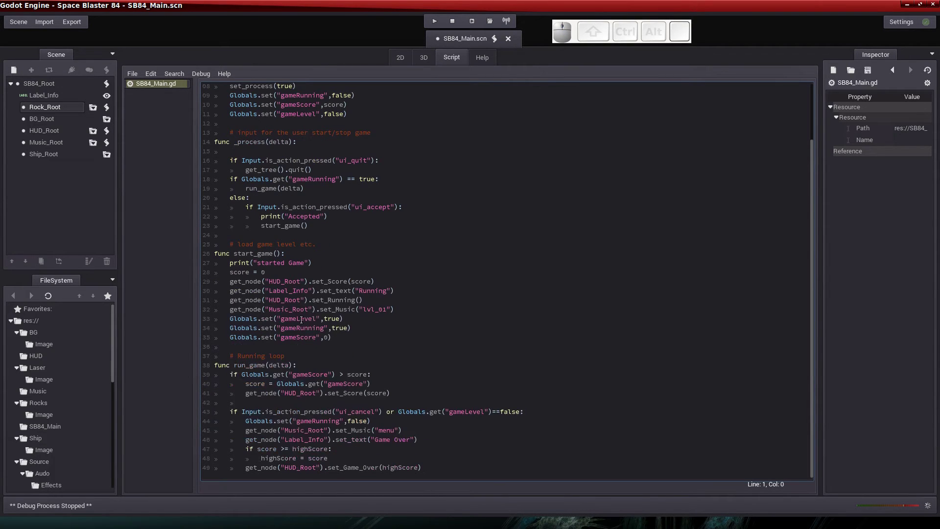
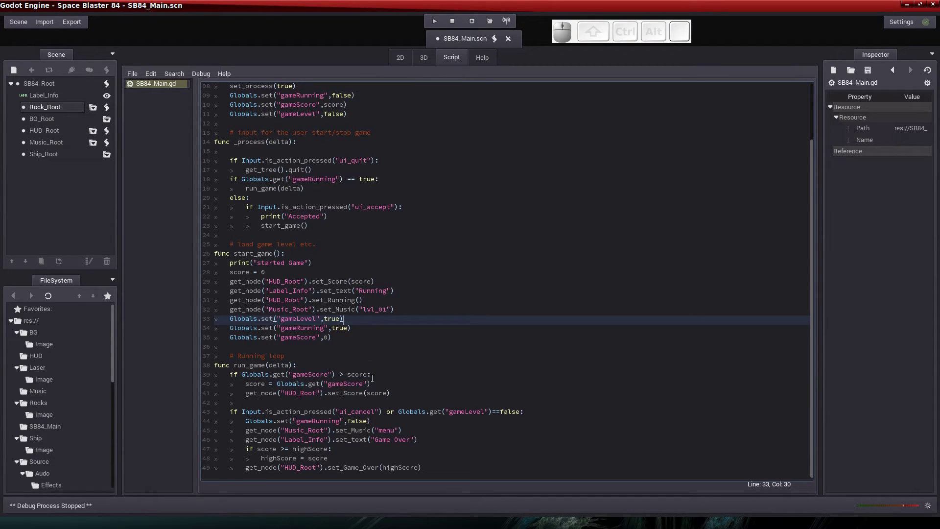
scroll(up, 3)
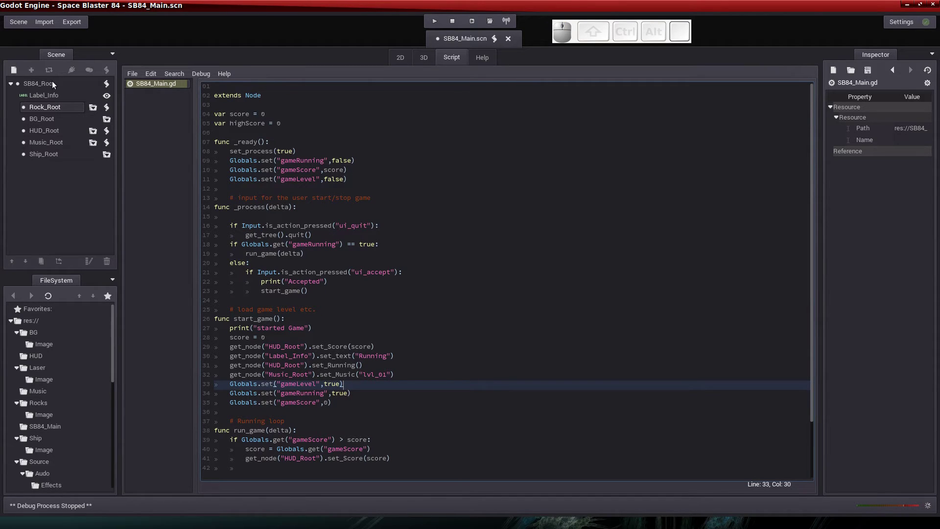
scroll(down, 3)
scroll(down, 3)
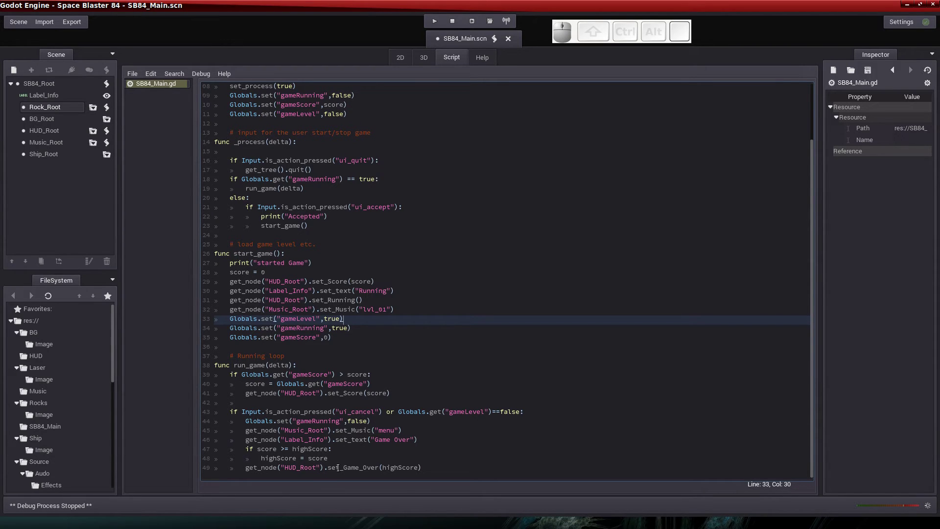
scroll(down, 3)
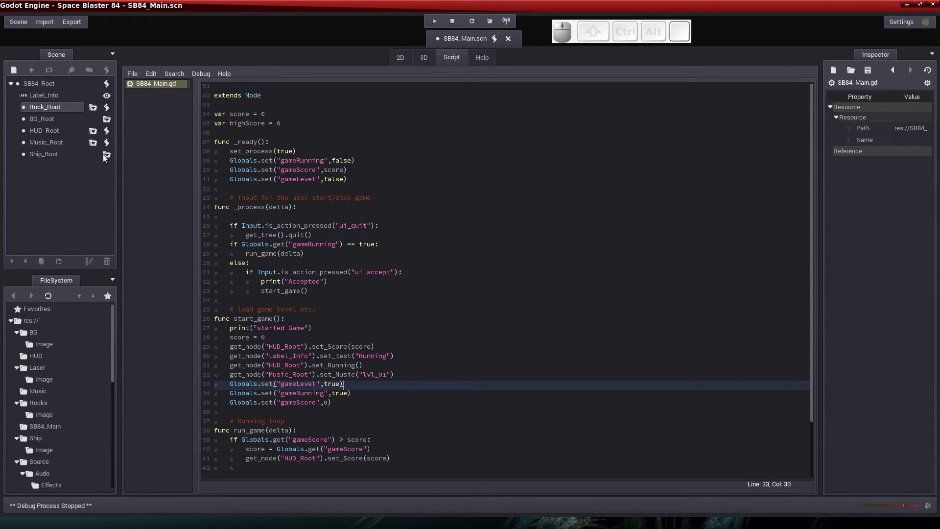
Enable Editable Children on Ship_Root and open Ship.gd from its KinematicBody2D.
click(109, 157)
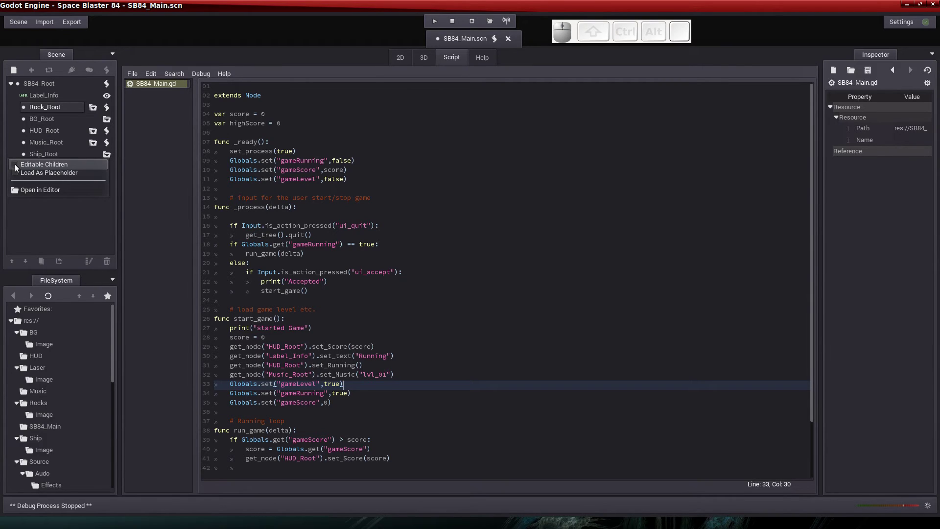
click(18, 167)
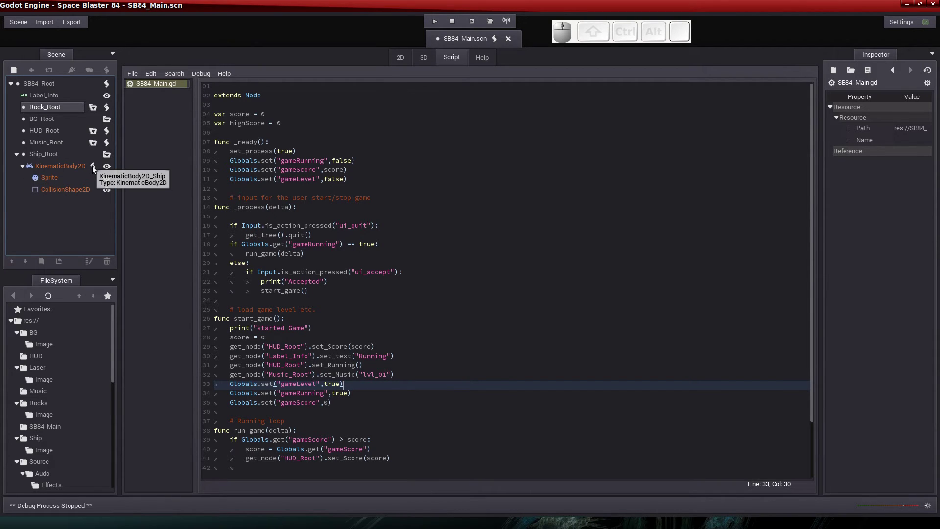
click(95, 169)
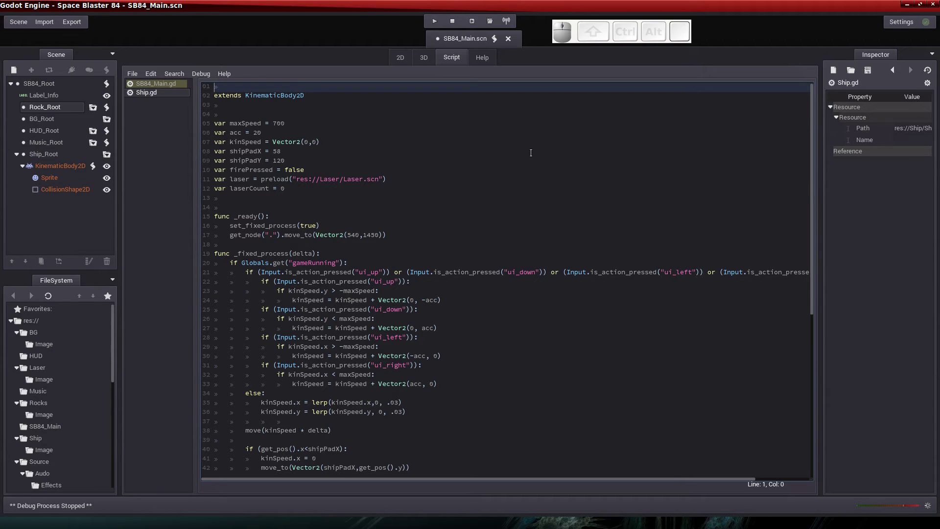
scroll(down, 3)
scroll(up, 3)
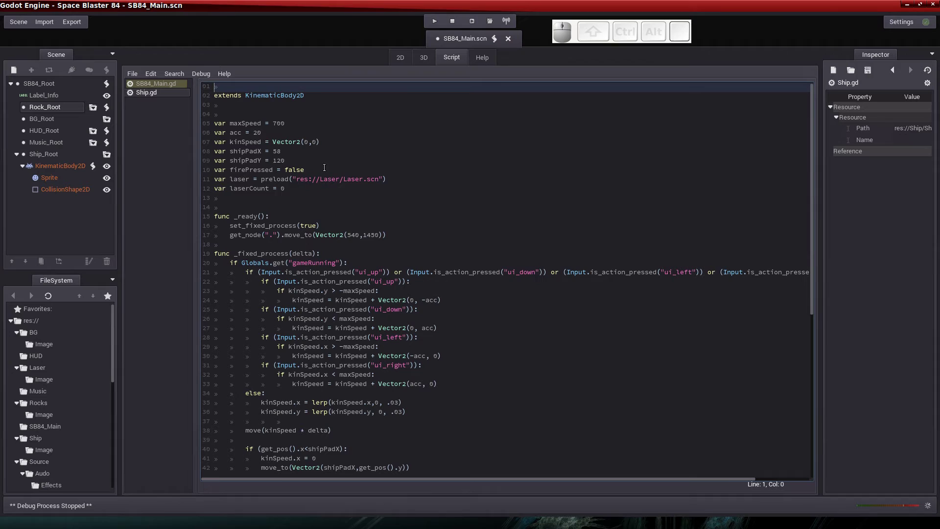
scroll(down, 3)
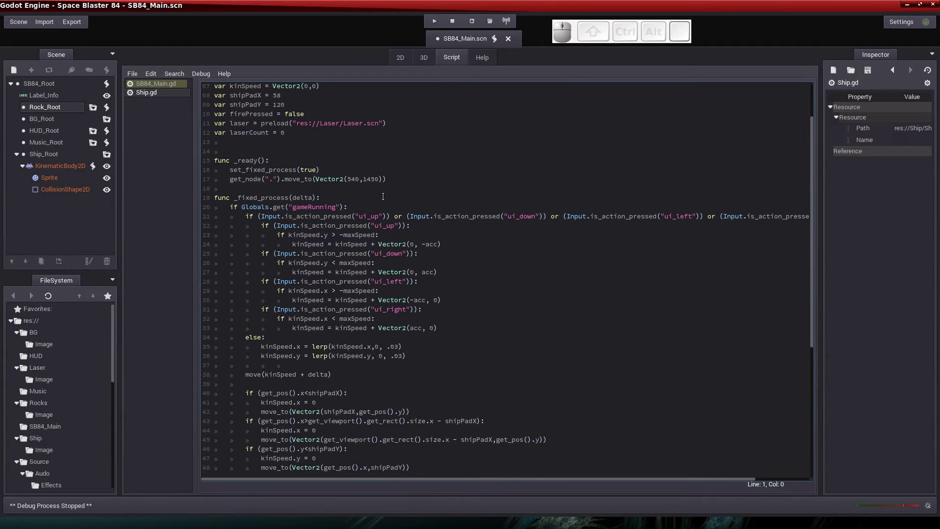
scroll(down, 3)
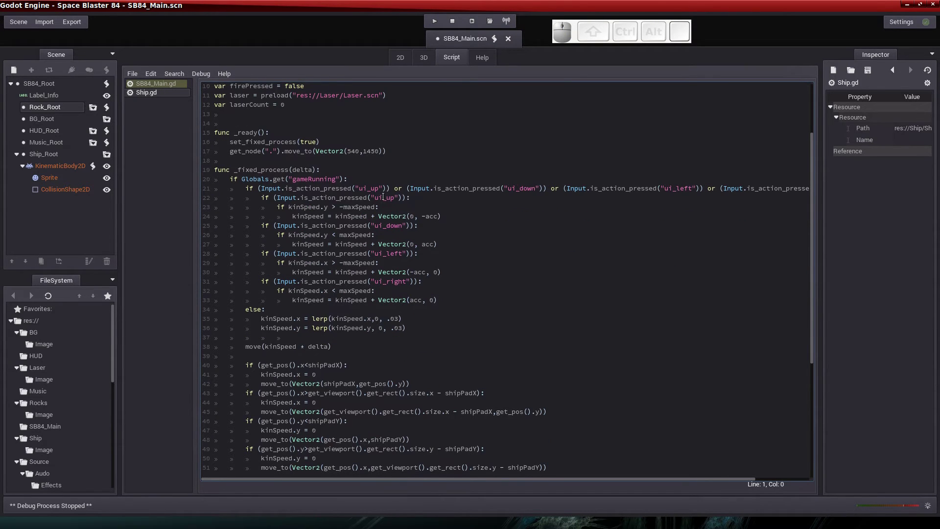
scroll(down, 3)
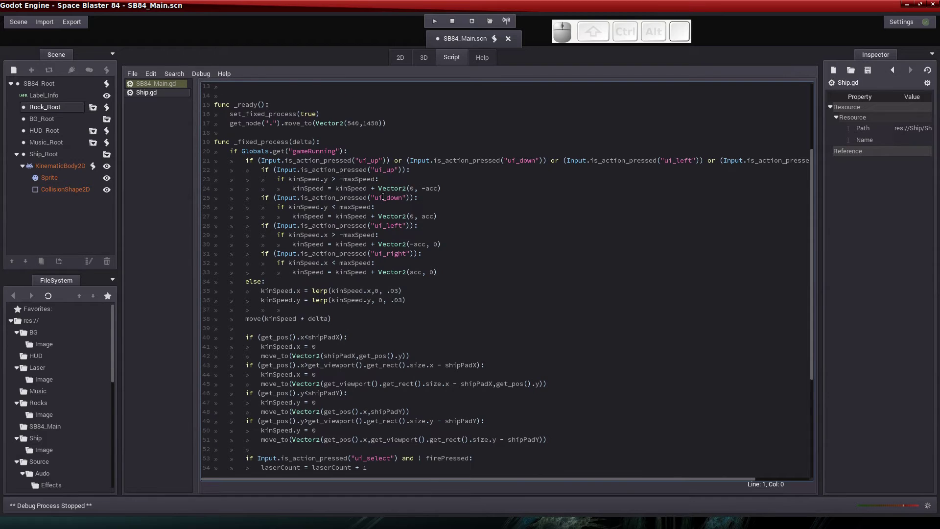
scroll(down, 3)
scroll(down, 3)
scroll(down, 3)
scroll(down, 3)
scroll(down, 3)
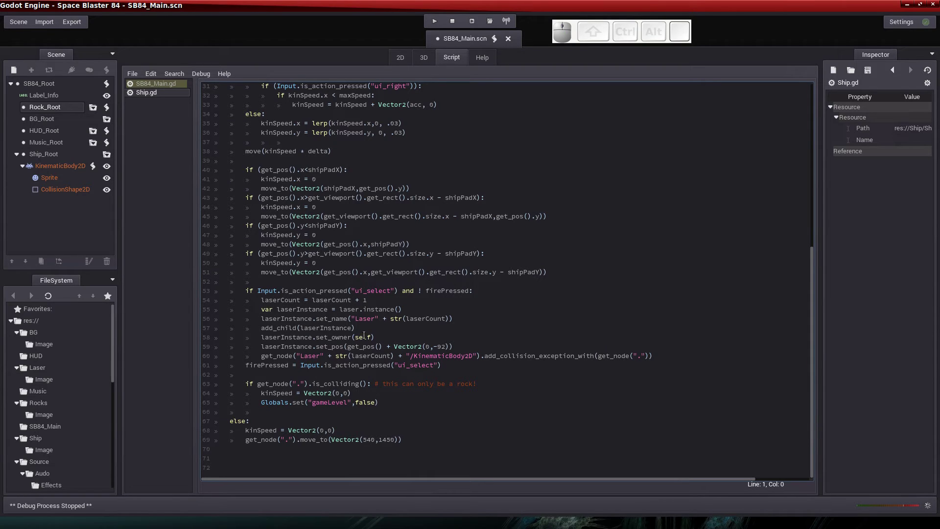
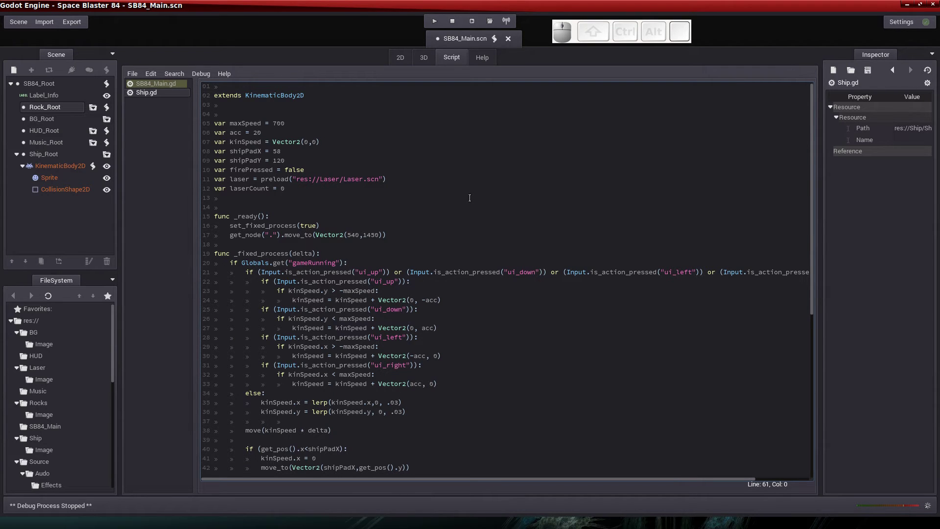
scroll(down, 3)
scroll(down, 3)
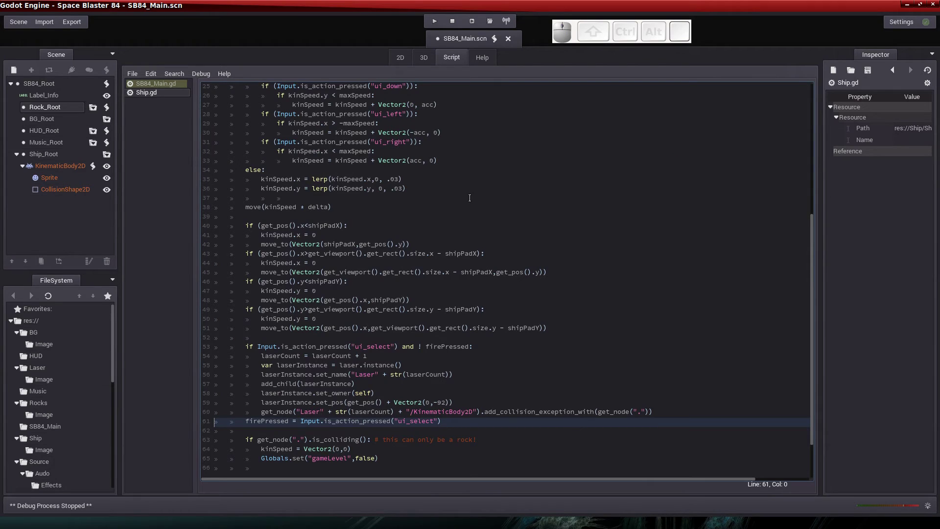
scroll(down, 3)
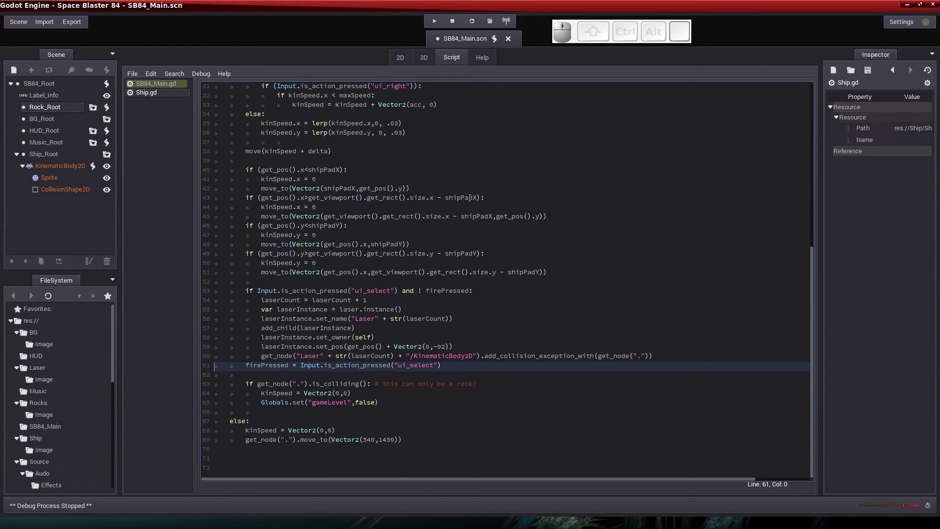
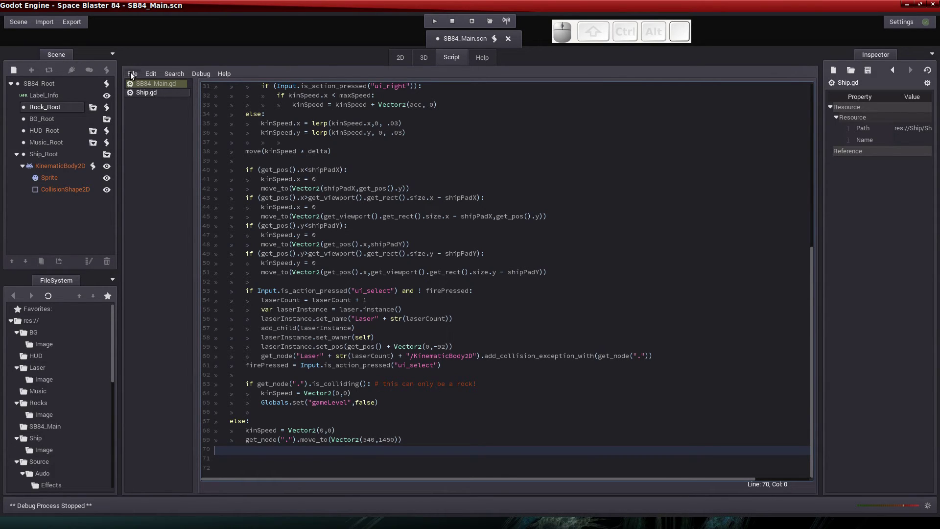
Save all open scripts from the script editor's File menu, for both Ship.gd and SB84_Main.gd.
click(134, 73)
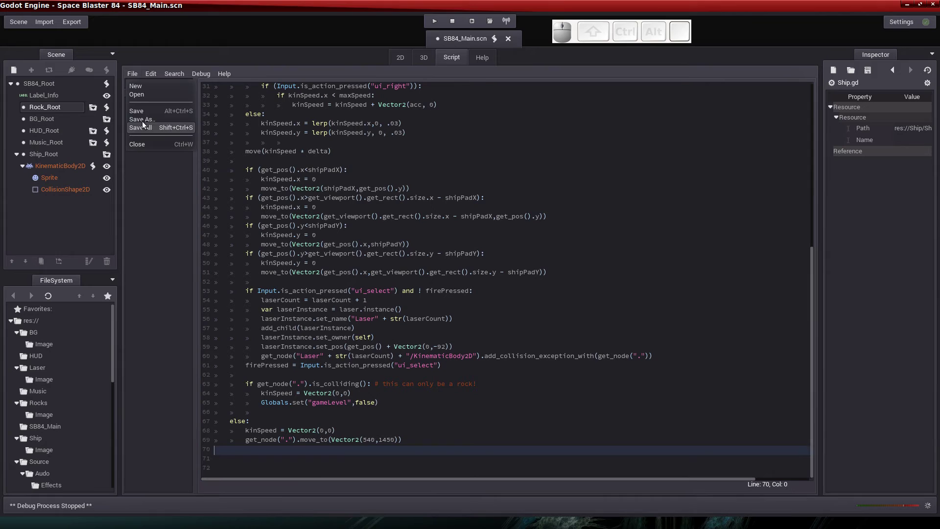
click(139, 113)
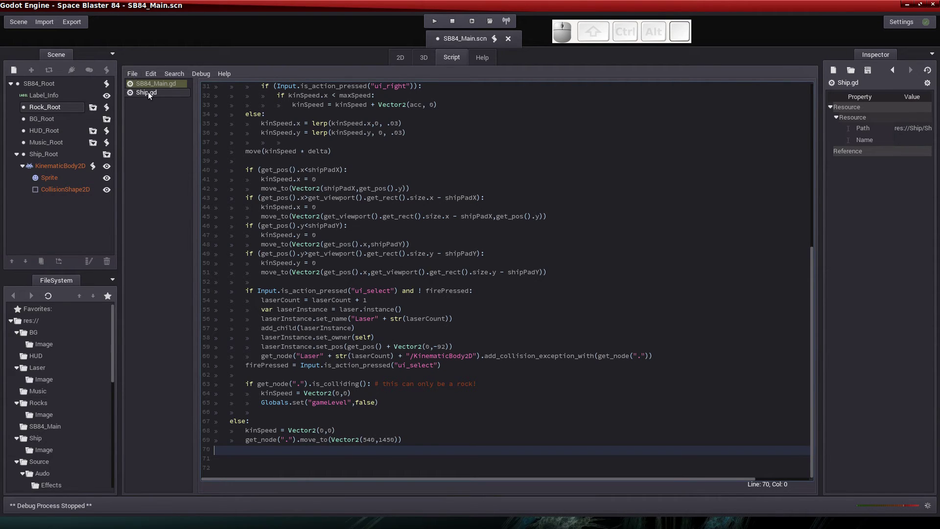
click(144, 87)
click(135, 72)
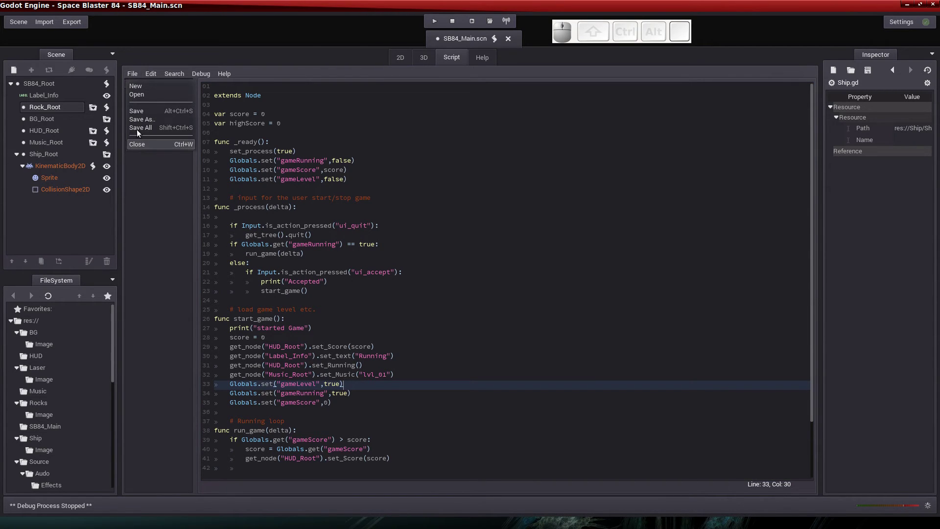
click(139, 111)
Close the Ship.gd and SB84_Main.gd scripts.
click(136, 78)
click(140, 145)
click(135, 77)
click(143, 147)
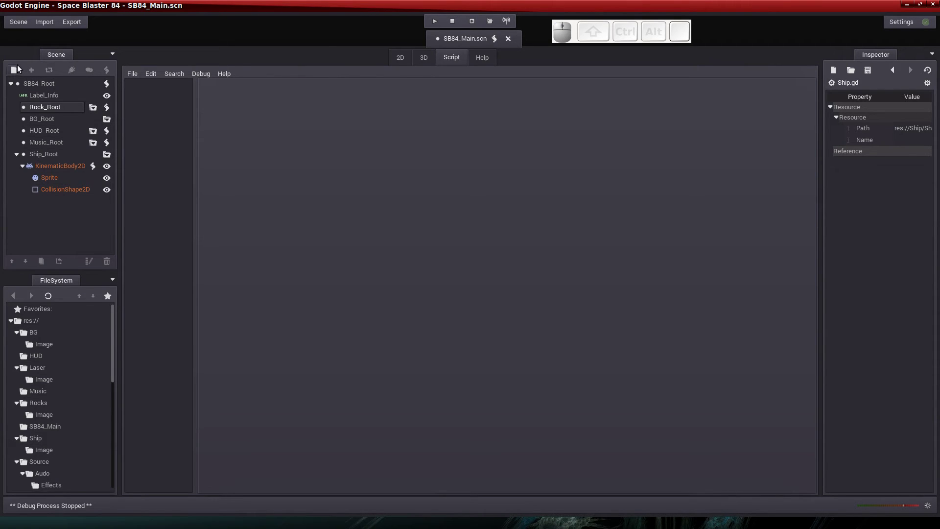
Save and close the SB84_Main scene, leaving an empty editor.
click(15, 24)
click(26, 73)
click(24, 27)
click(35, 96)
click(504, 273)
Open Laser.scn from the res://Laser folder via Scene > Open Scene.
click(19, 25)
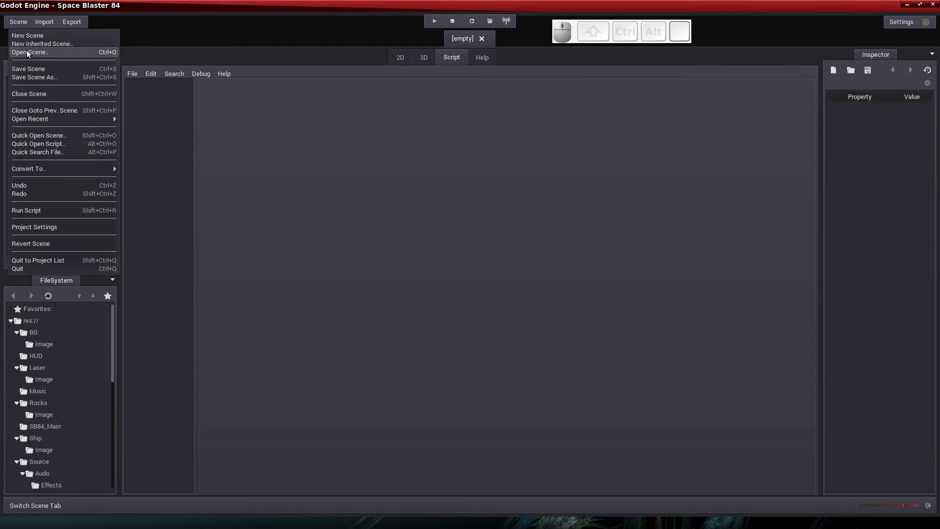
click(31, 54)
click(216, 131)
click(355, 125)
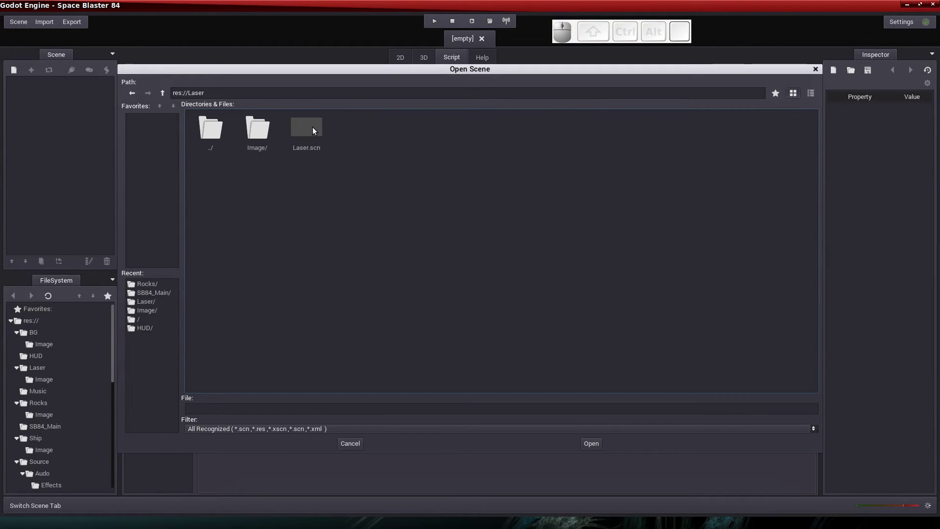
click(311, 129)
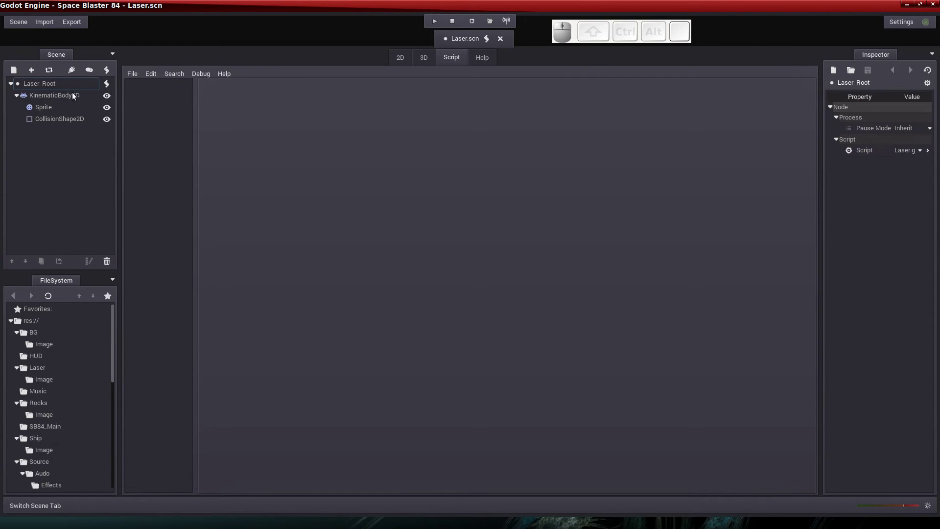
Bring up Laser.gd in the script editor to review its speed, movement and collision code.
click(111, 85)
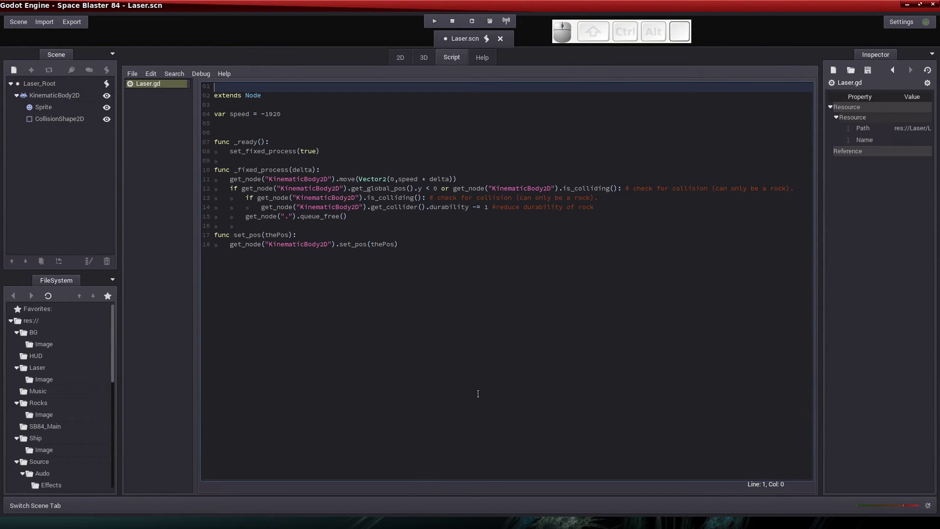
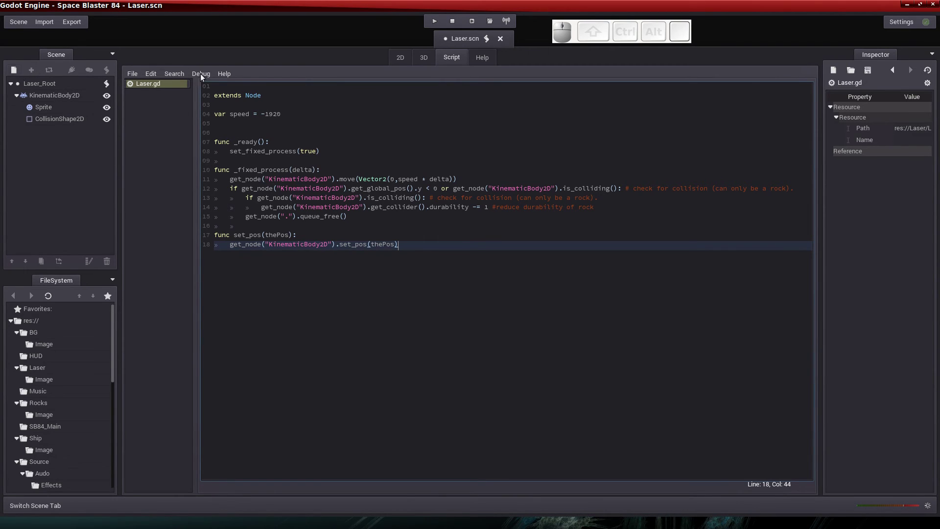
Save and close the Laser.gd script from the script editor's File menu.
click(133, 73)
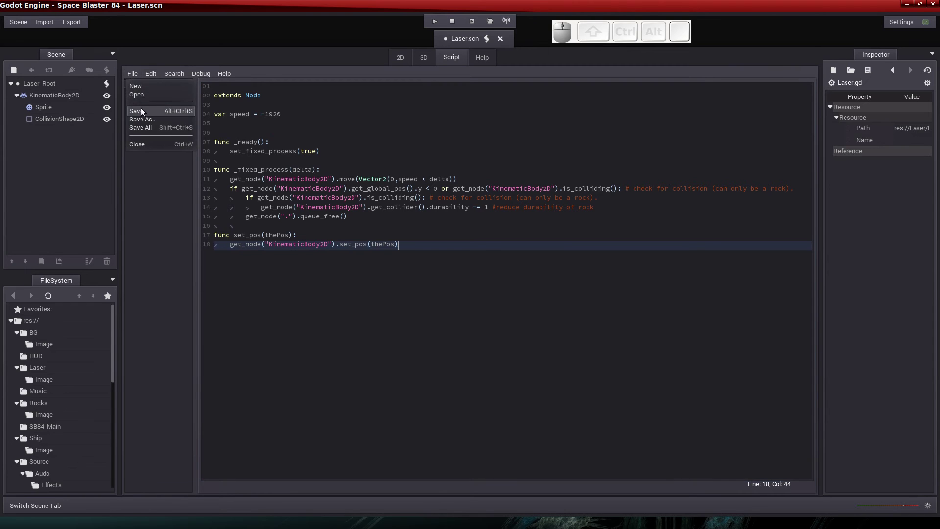
click(146, 113)
click(137, 76)
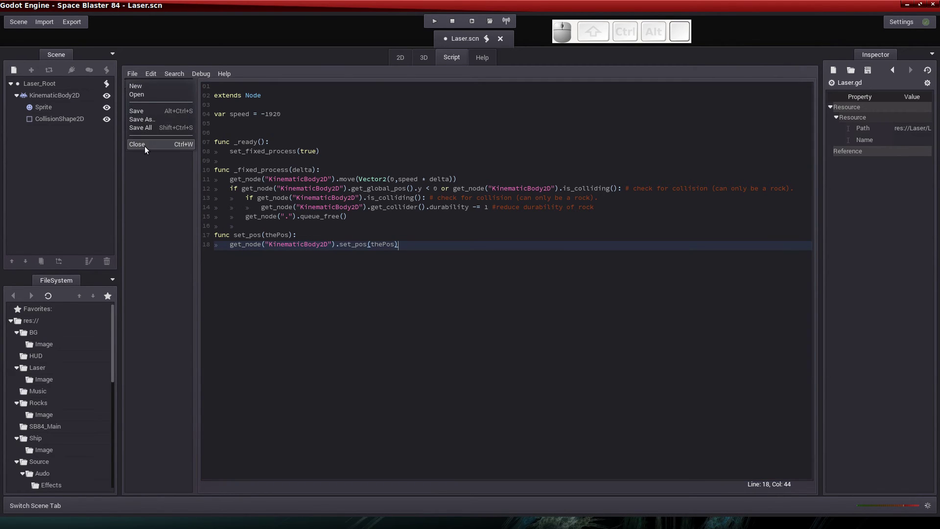
click(148, 148)
Save the Laser scene and close it via Scene > Close Scene.
click(19, 47)
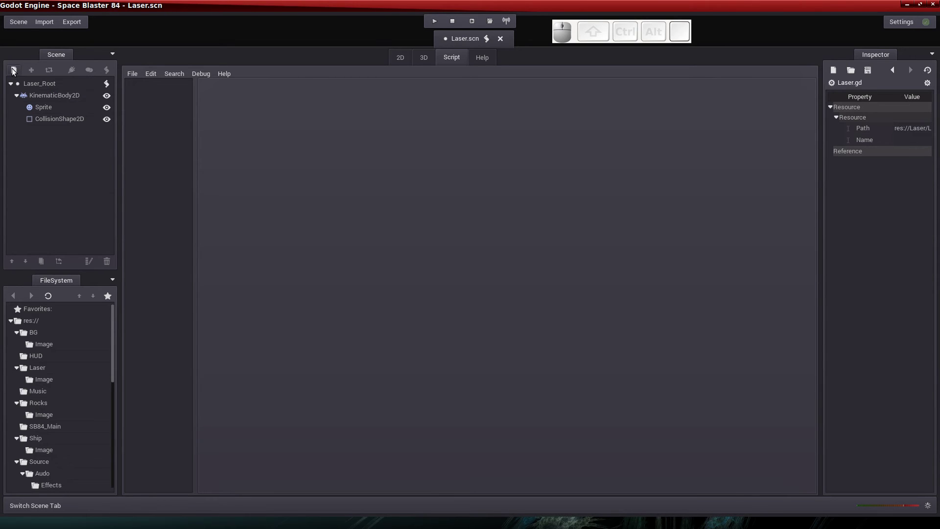
click(20, 21)
click(23, 72)
click(15, 22)
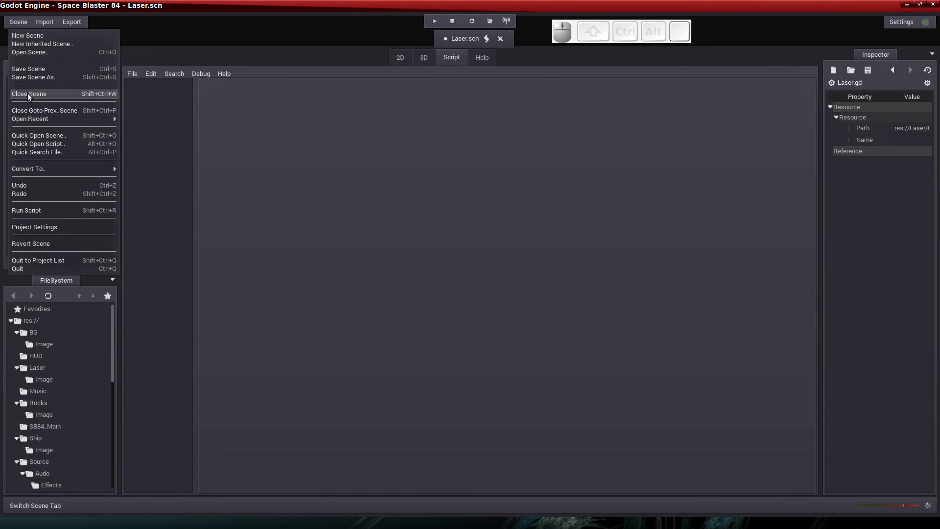
click(31, 95)
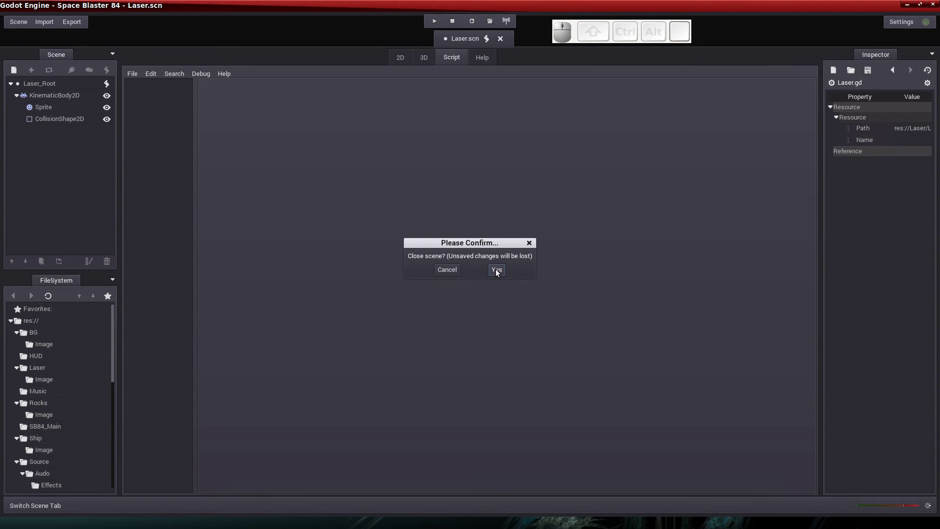
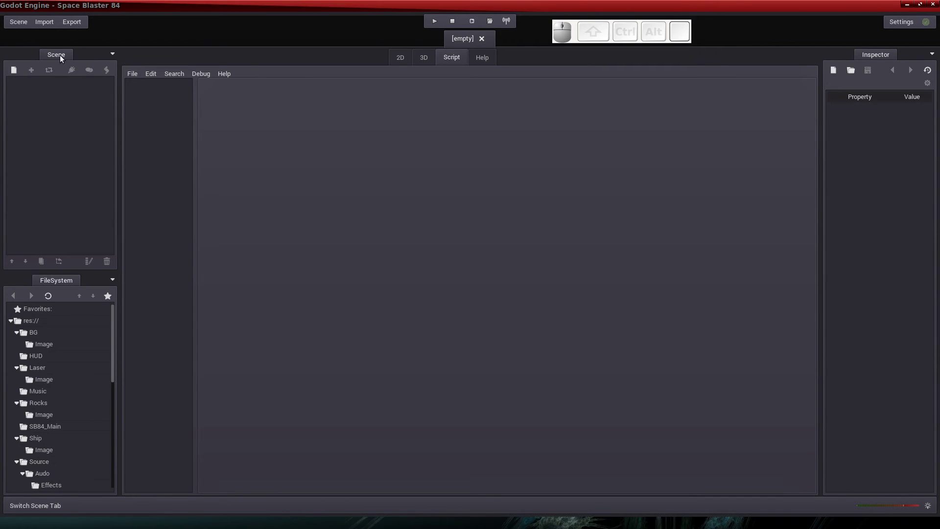
Open RockL.scn from the res://Rocks folder via Scene > Open Scene.
click(18, 23)
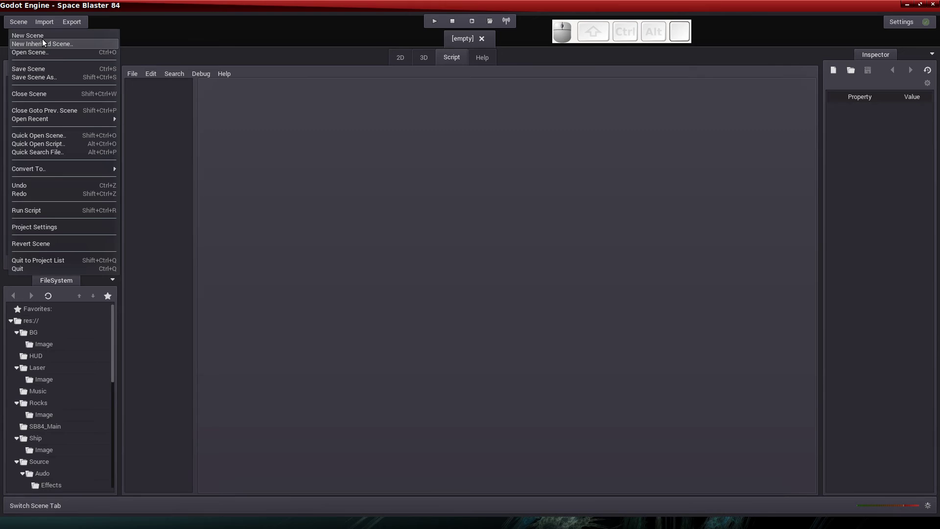
click(43, 53)
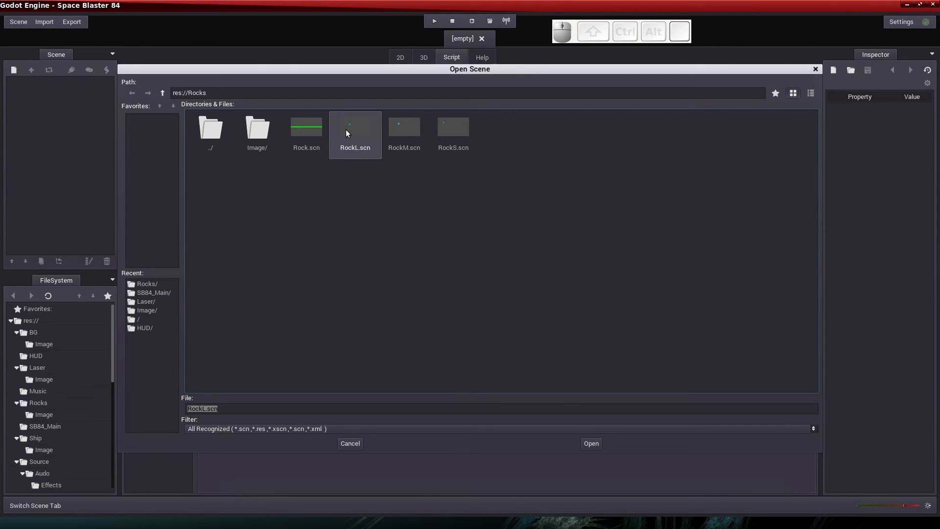
click(351, 130)
click(405, 62)
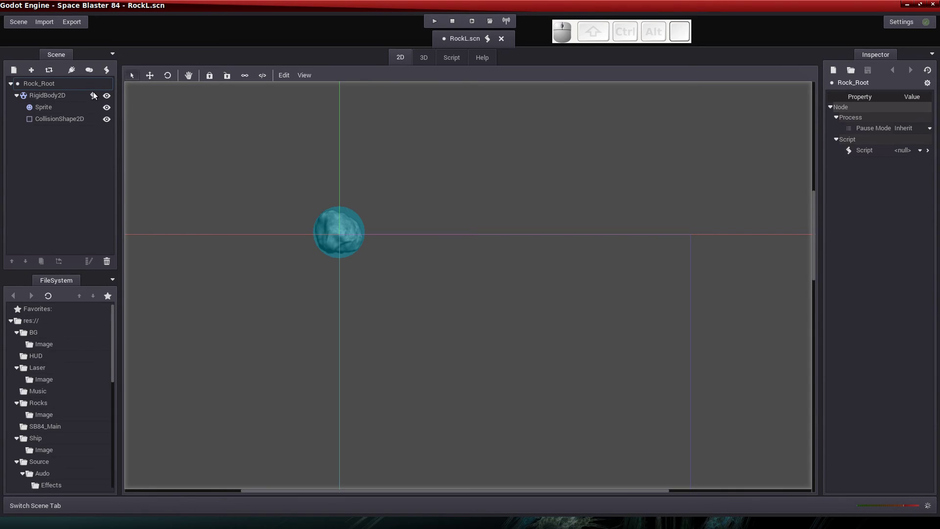
click(95, 97)
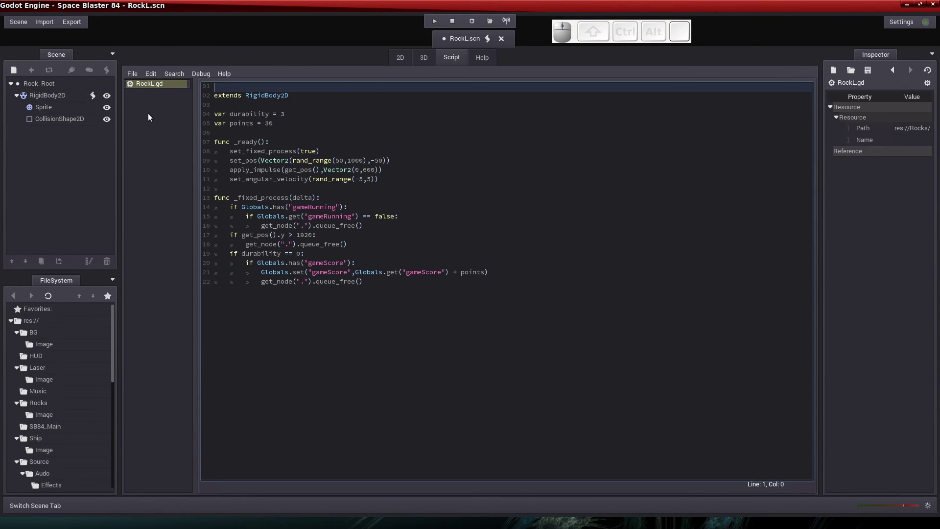
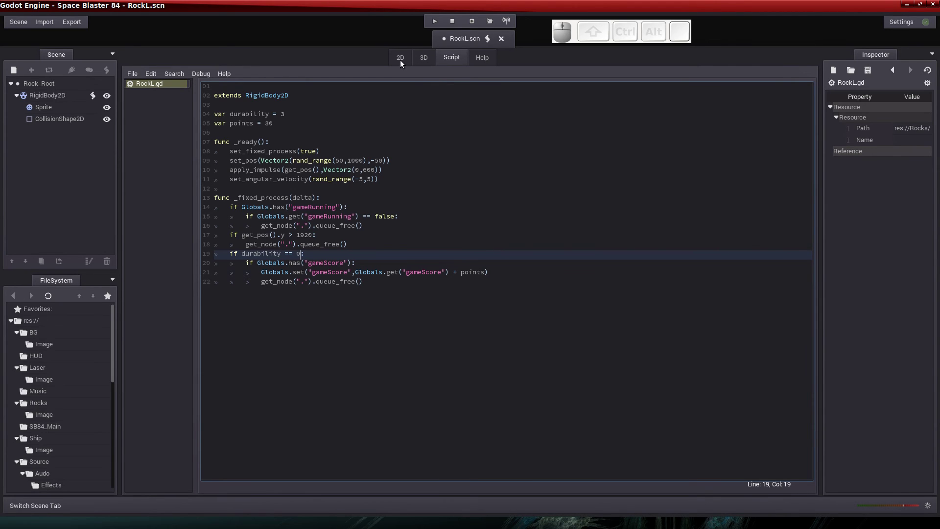
Select the rock's RigidBody2D and drag the large rock up to the top centre with the Move tool.
click(402, 62)
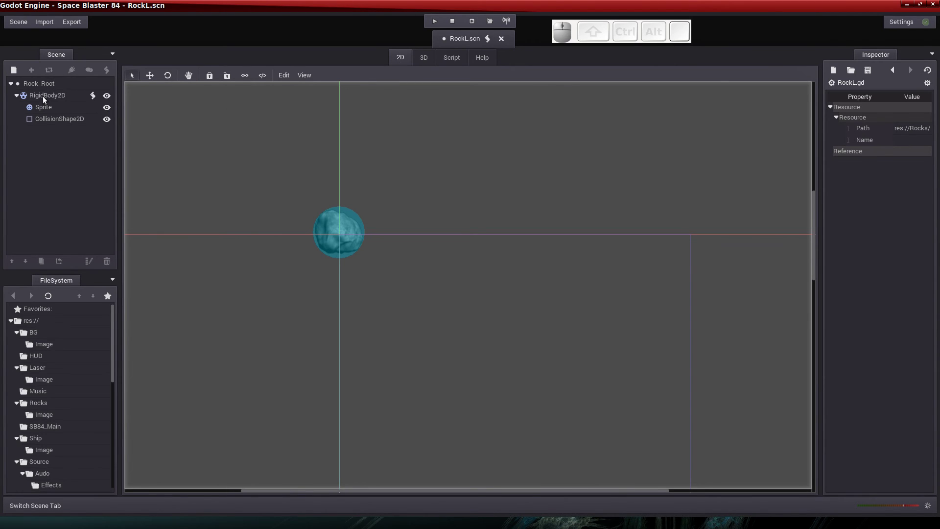
click(46, 99)
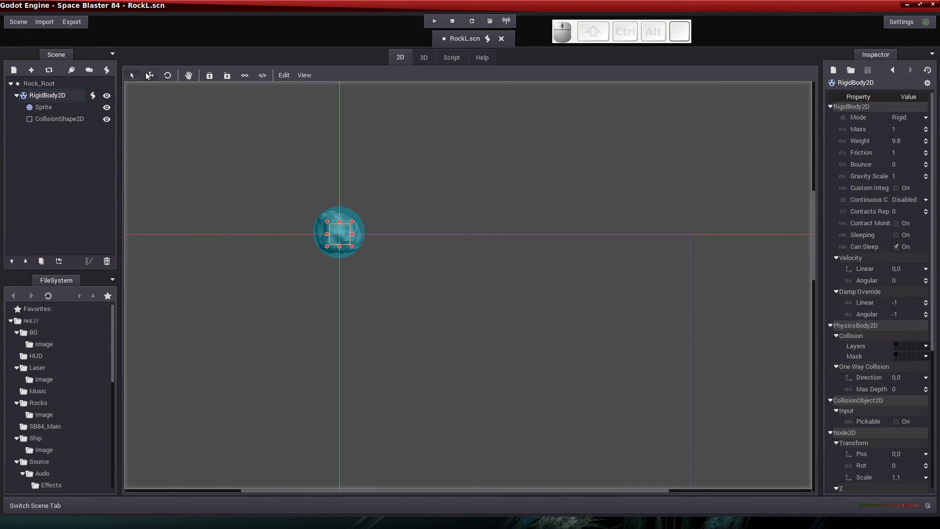
click(152, 76)
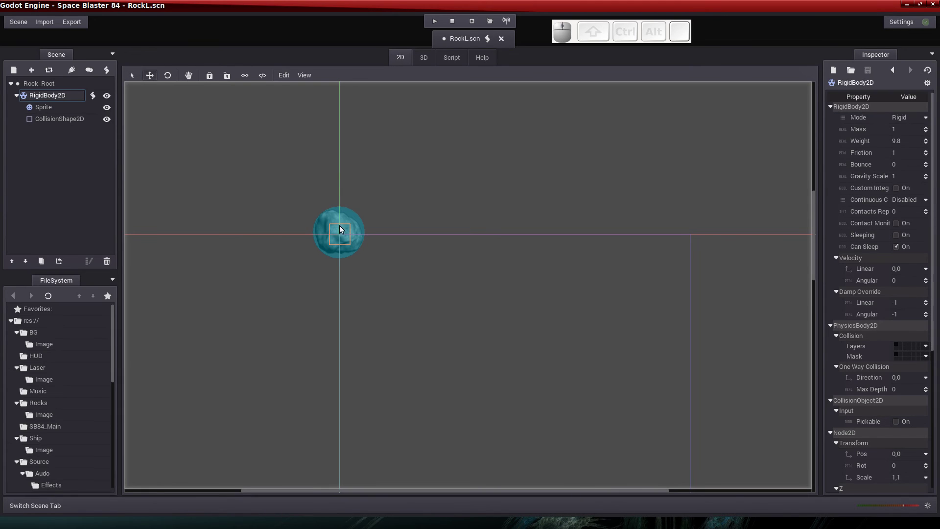
drag(340, 234, 514, 110)
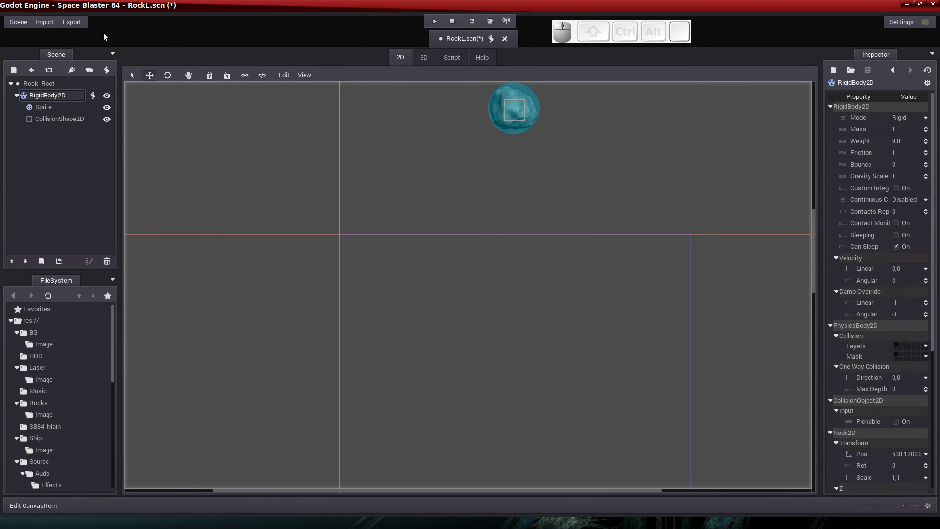
Save the RockL scene and close it, leaving no scene open.
click(21, 21)
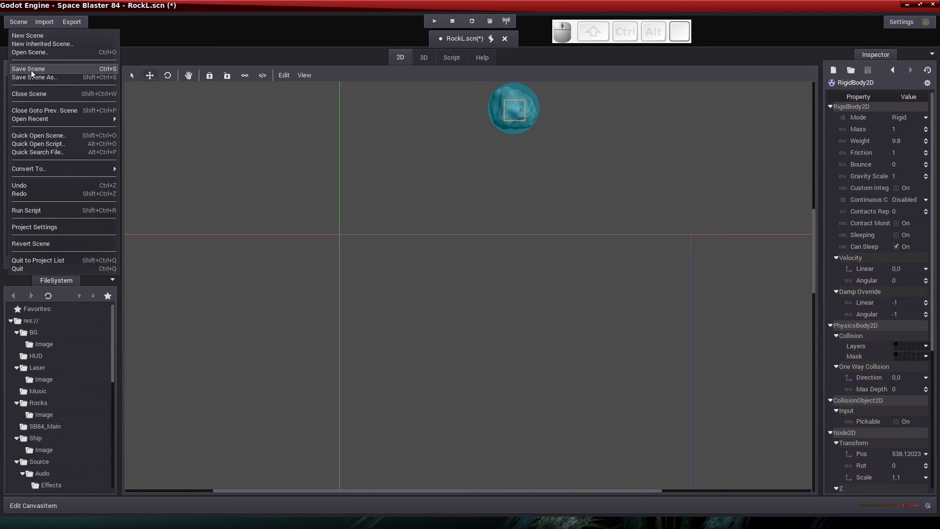
click(34, 73)
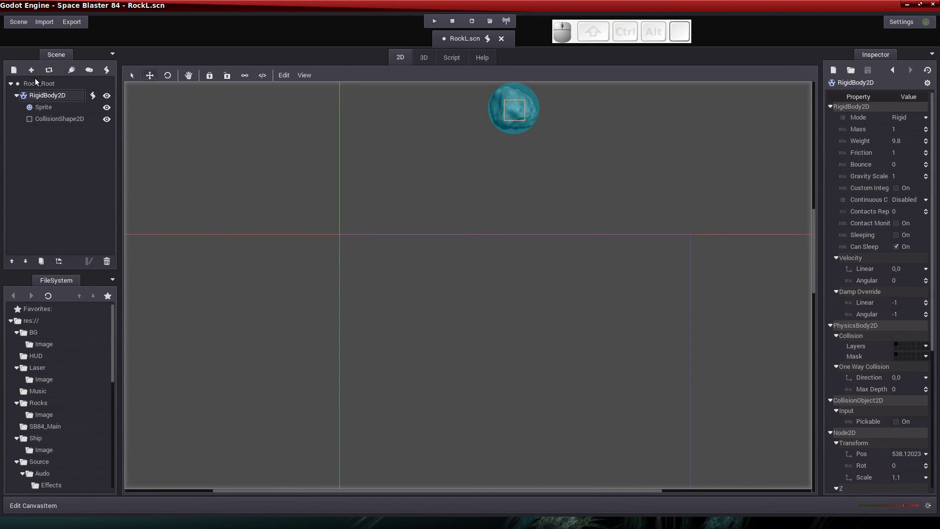
click(16, 27)
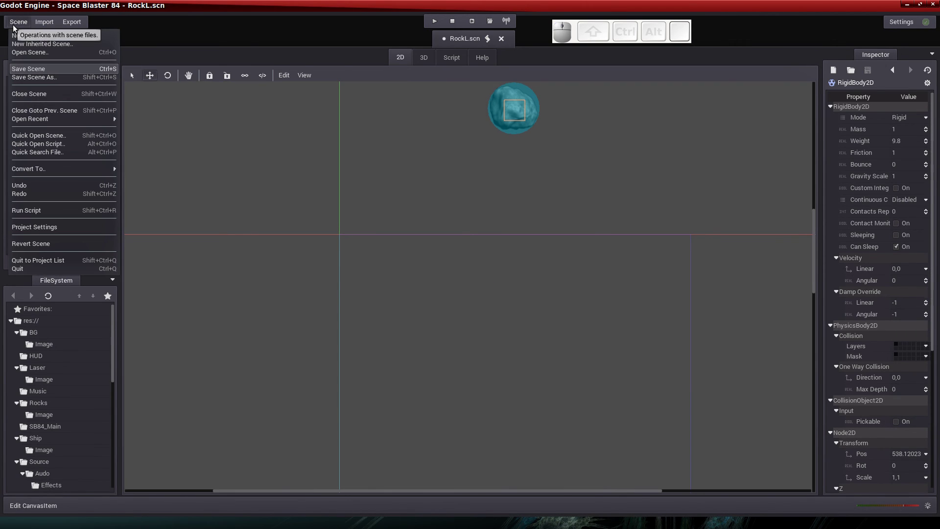
click(32, 93)
click(506, 272)
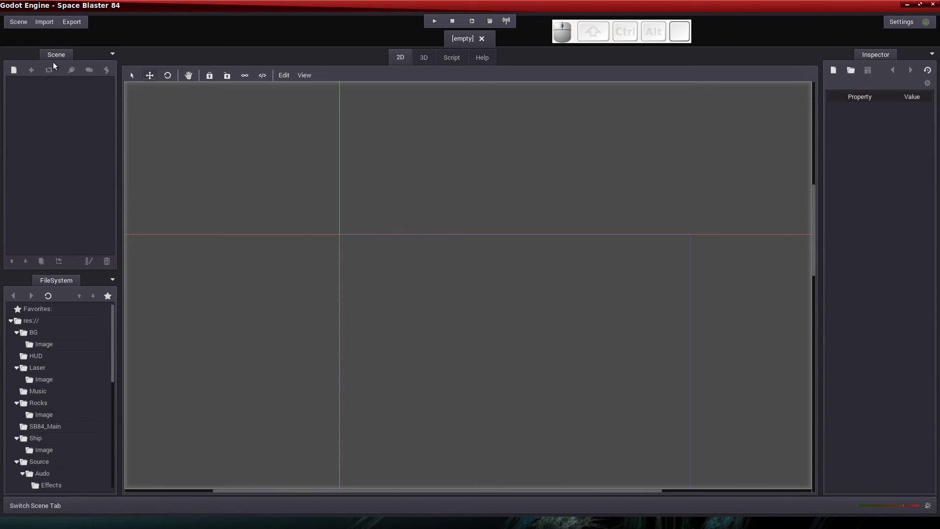
Open RockM.scn and switch to the 2D scene view.
click(22, 23)
click(31, 52)
click(410, 135)
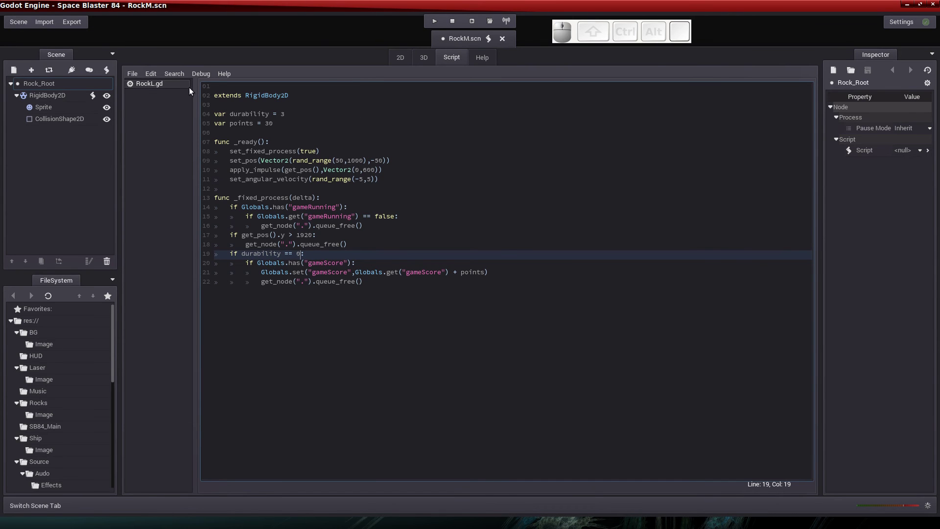
click(402, 59)
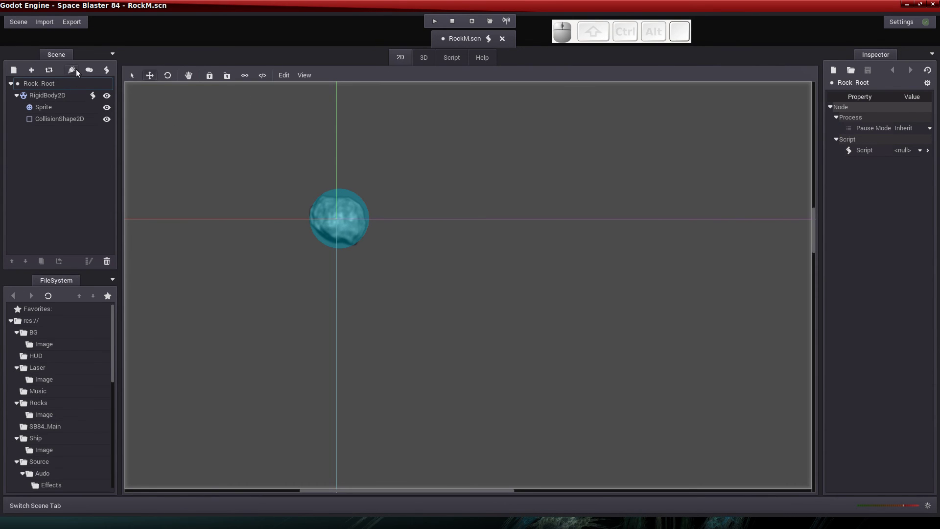
Select RigidBody2D and move the medium rock up to the top centre with the Move tool.
click(155, 76)
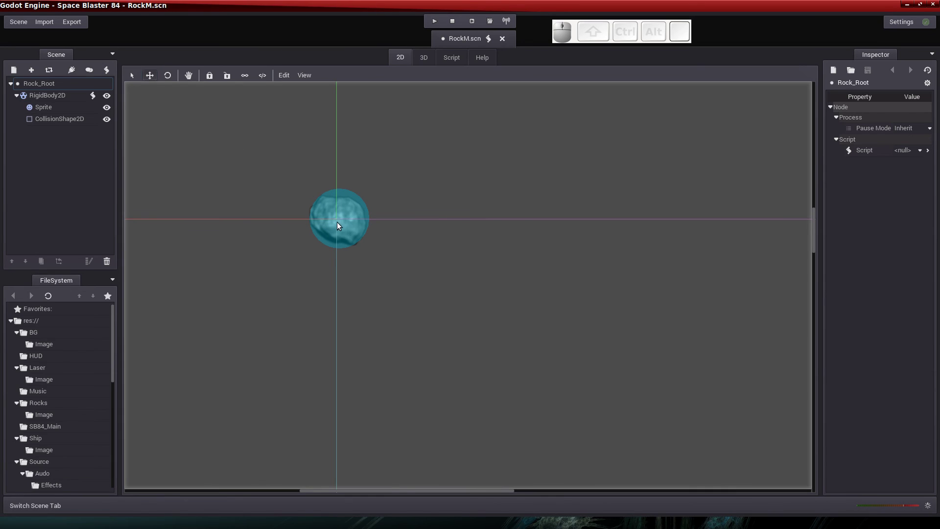
click(42, 97)
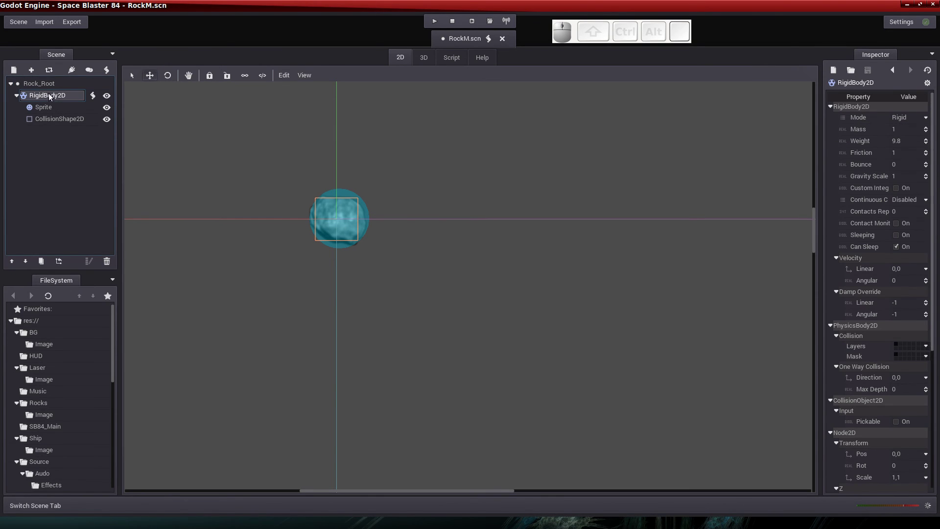
click(153, 75)
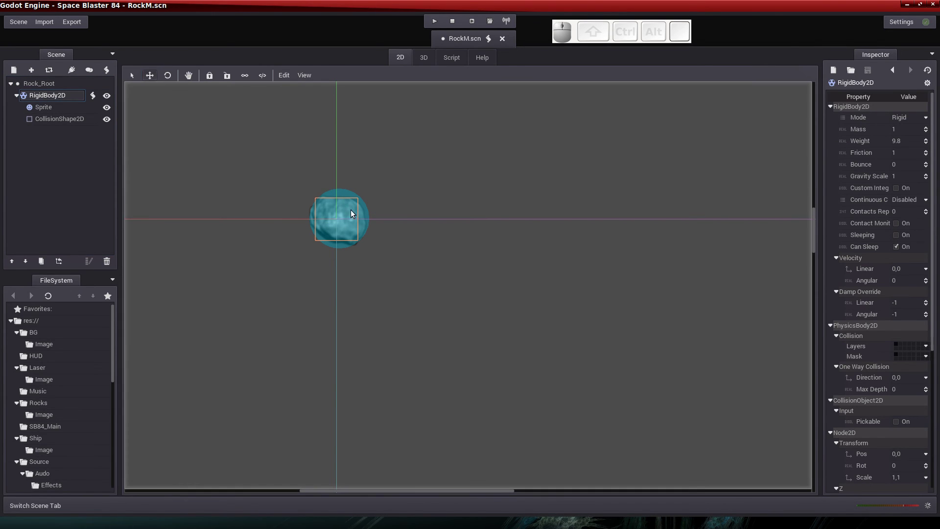
drag(340, 220, 587, 126)
scroll(up, 3)
scroll(down, 3)
scroll(up, 3)
drag(691, 189, 411, 201)
drag(440, 188, 387, 113)
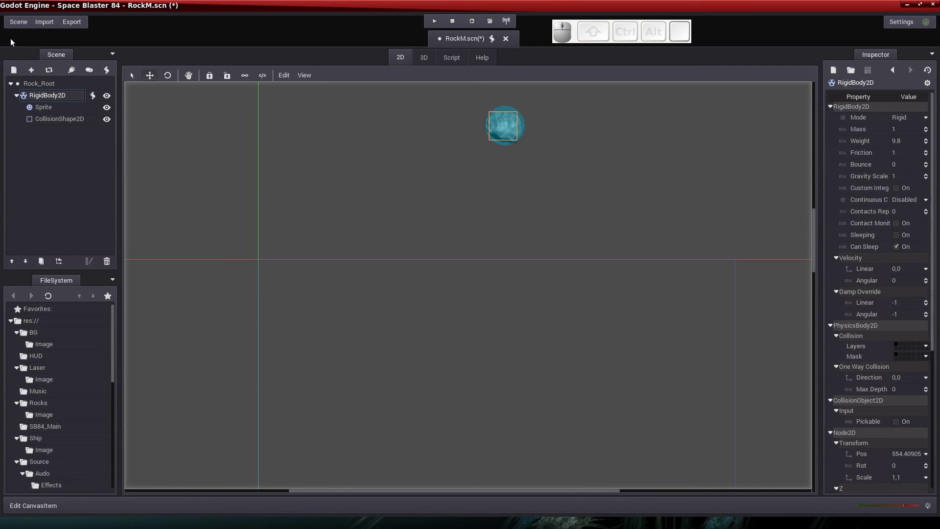
Save and close the RockM scene, then start opening the next scene from the Scene menu.
click(25, 19)
click(24, 70)
click(16, 19)
click(31, 97)
click(499, 275)
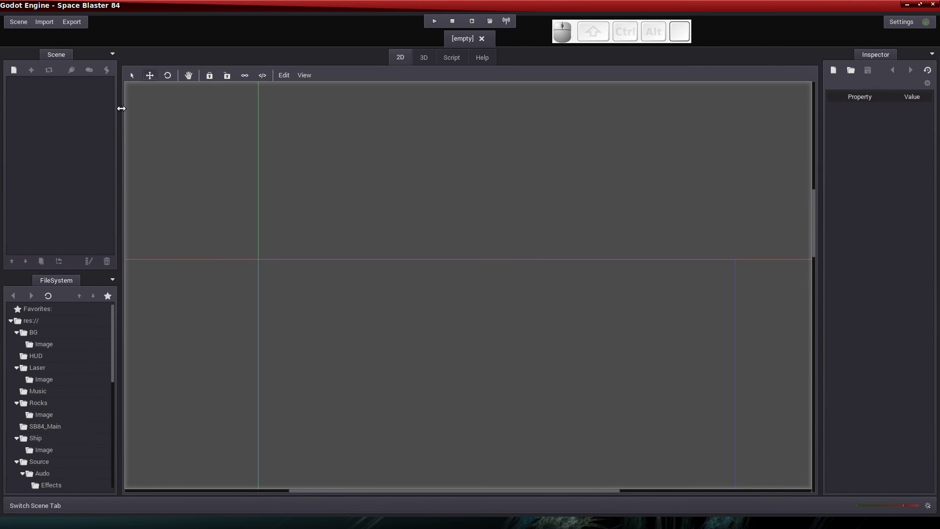
click(23, 26)
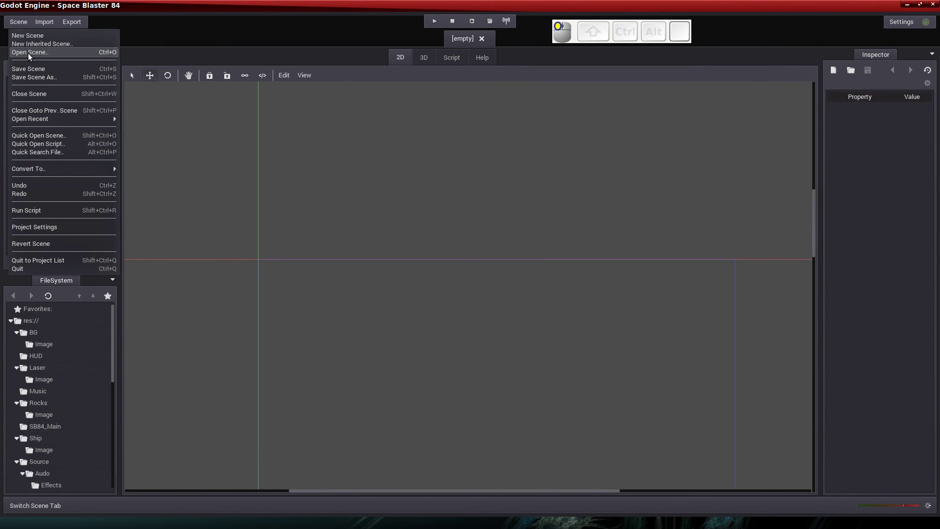